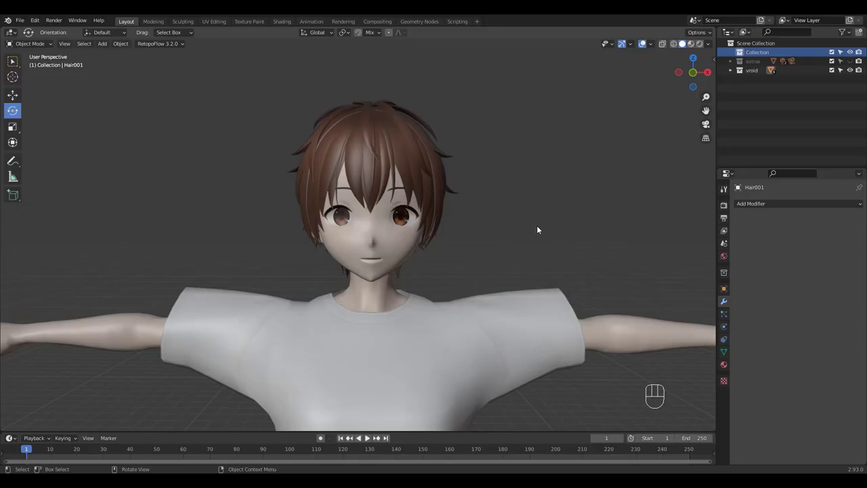
Step: Orbit around the character to a front view and bring up the Add menu (Shift+A)
drag(545, 230, 538, 277)
drag(544, 230, 515, 221)
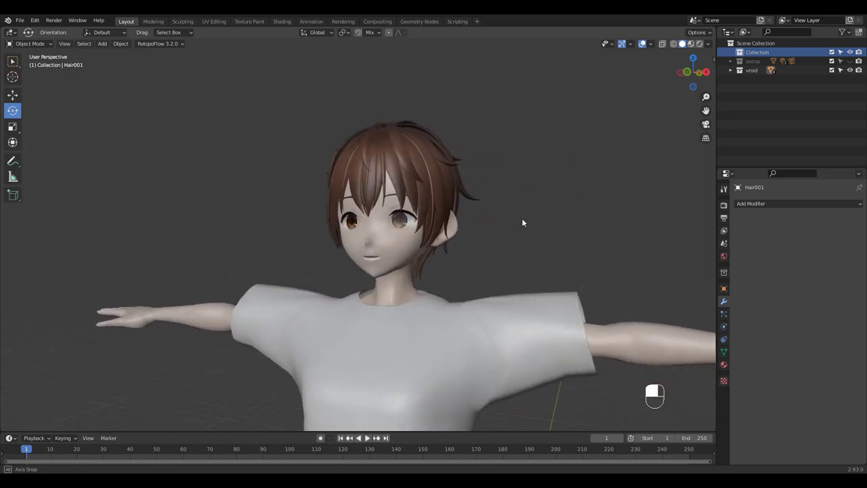
drag(518, 203, 505, 161)
drag(502, 185, 532, 197)
drag(513, 177, 452, 158)
middle_click(498, 237)
middle_click(468, 196)
key(shift+a)
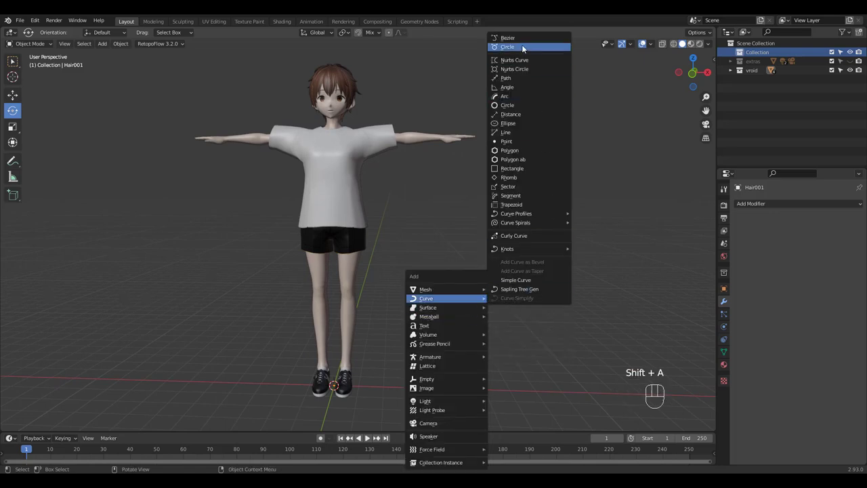
Step: Add a Bezier circle, move it beside the character and frame it in top view
key(g)
drag(367, 438, 535, 402)
drag(549, 299, 466, 282)
drag(464, 297, 418, 300)
key(KP_7)
drag(453, 331, 474, 293)
drag(455, 212, 429, 239)
click(426, 277)
drag(484, 251, 489, 228)
Step: Edit the circle with Free handles into a small pointed profile shape and scale it down
key(Tab)
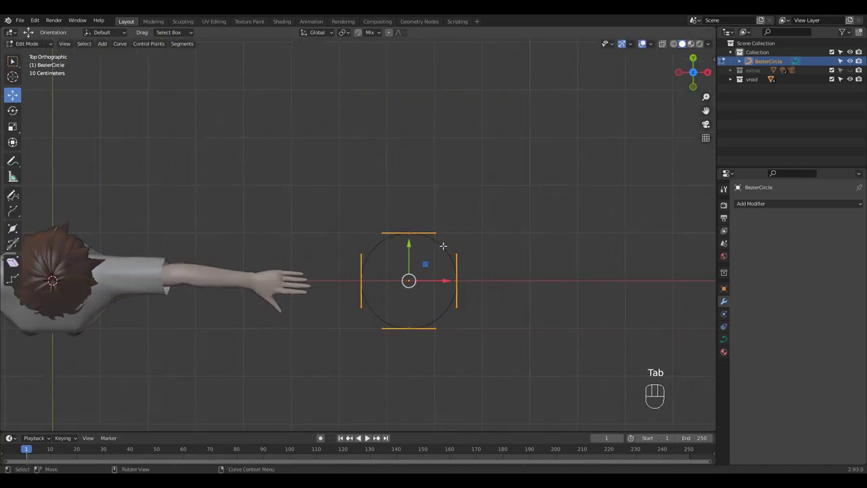
key(v)
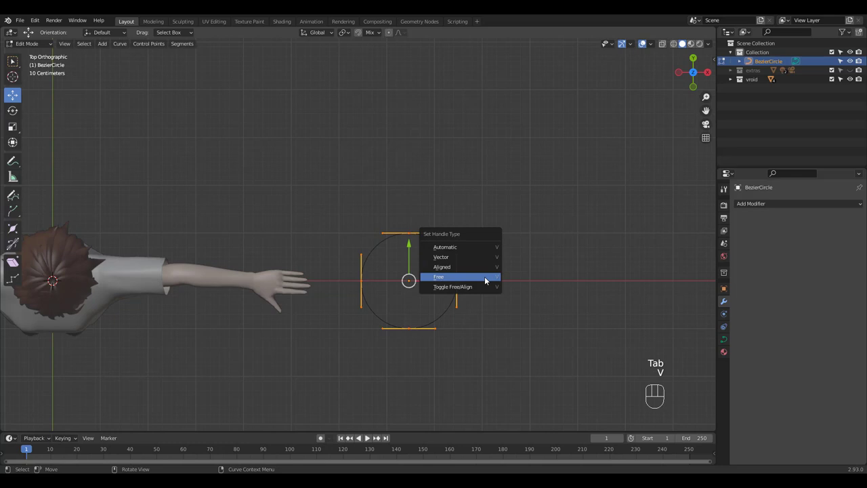
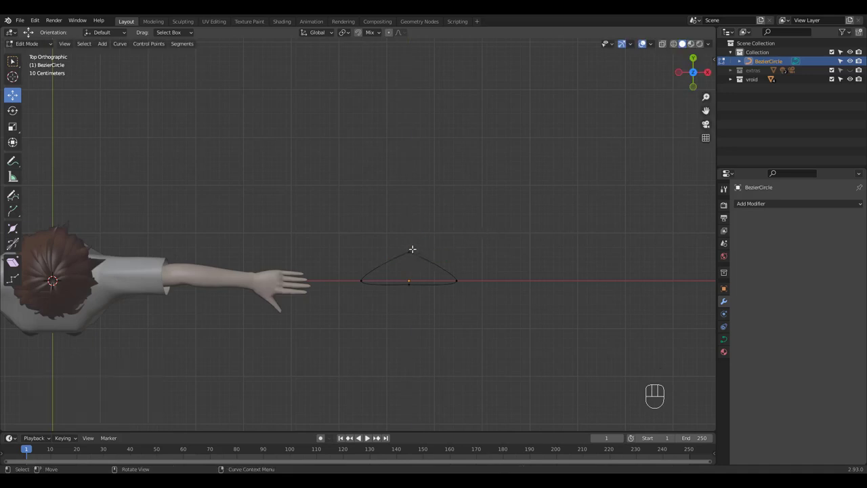
drag(413, 222, 413, 226)
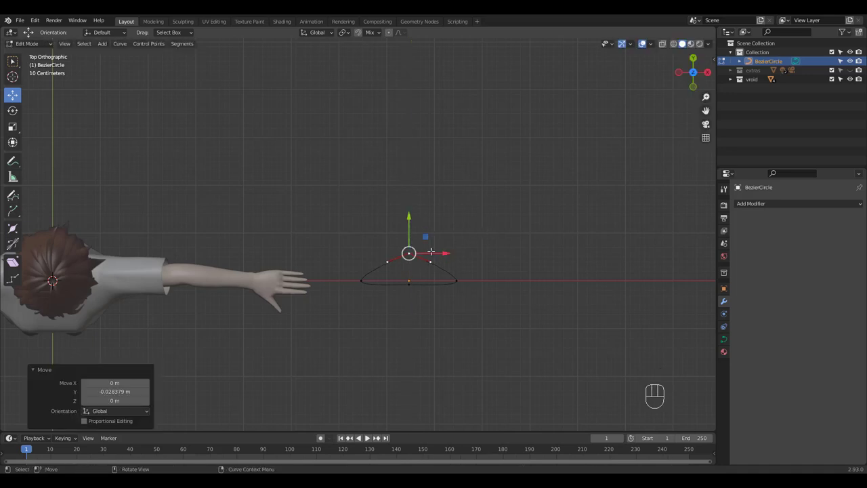
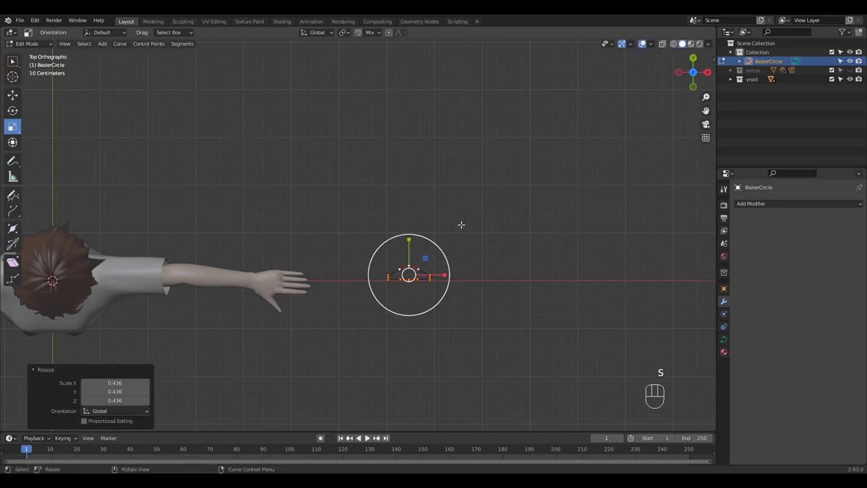
drag(454, 236, 450, 163)
key(Tab)
Step: Orbit and zoom the view back to face the character
drag(457, 207, 464, 155)
middle_click(448, 214)
drag(442, 195, 437, 270)
drag(405, 212, 453, 156)
middle_click(462, 210)
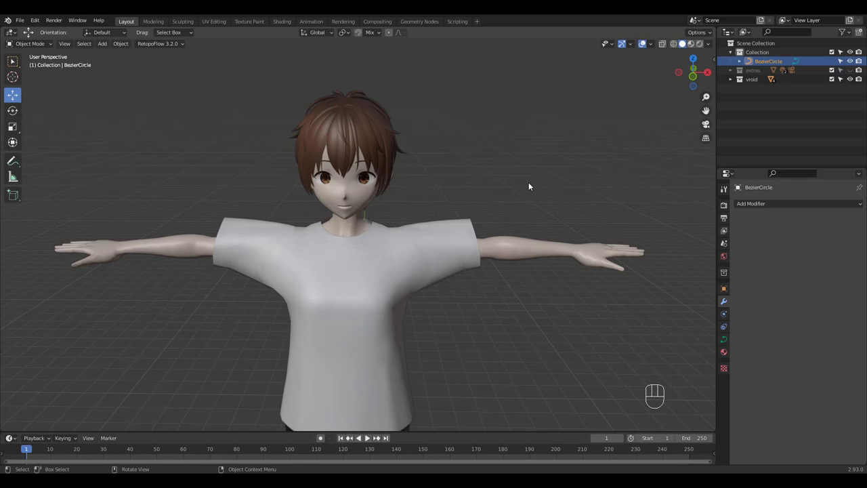
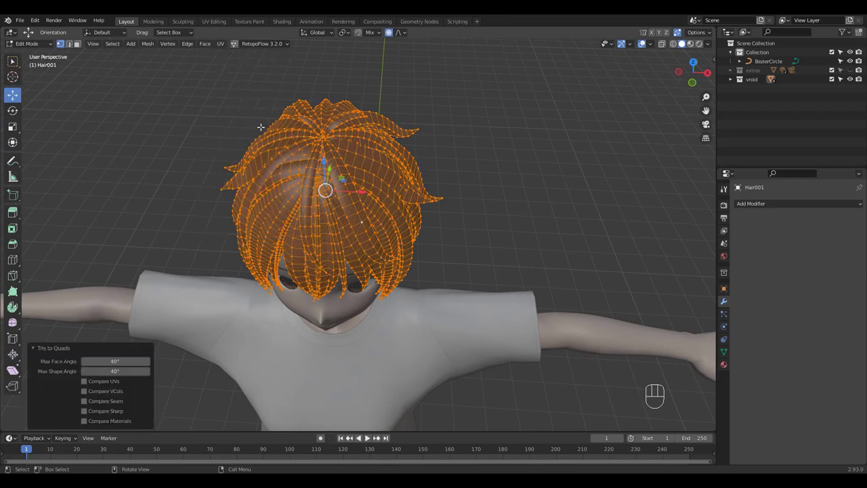
Step: Clear the selection, switch to face select mode and orbit to look down on the hair strands
drag(410, 153, 432, 144)
click(464, 141)
drag(399, 165, 431, 125)
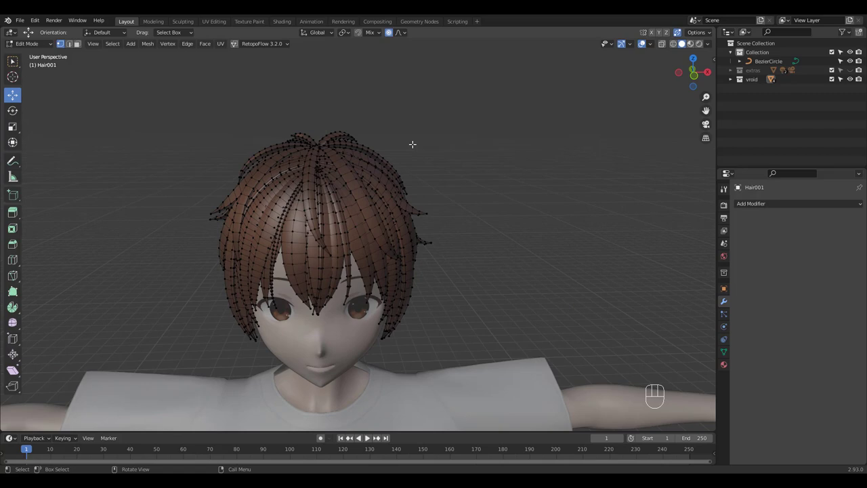
drag(409, 144, 401, 135)
key(3)
drag(397, 174, 394, 185)
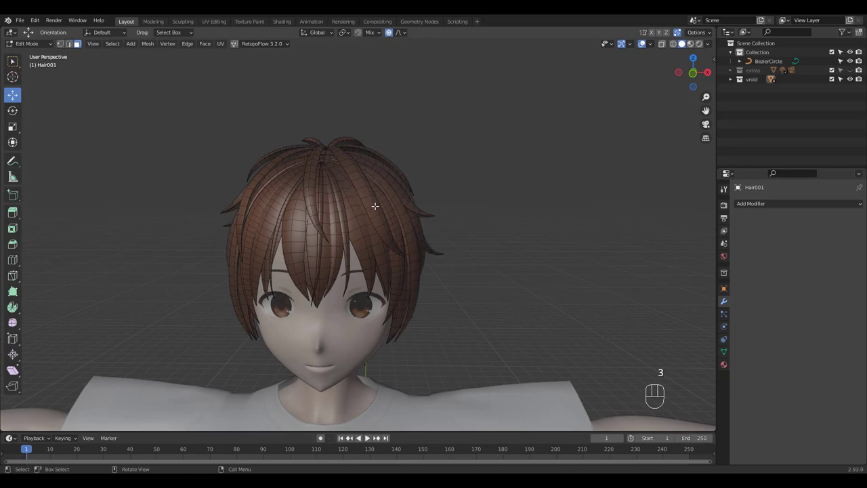
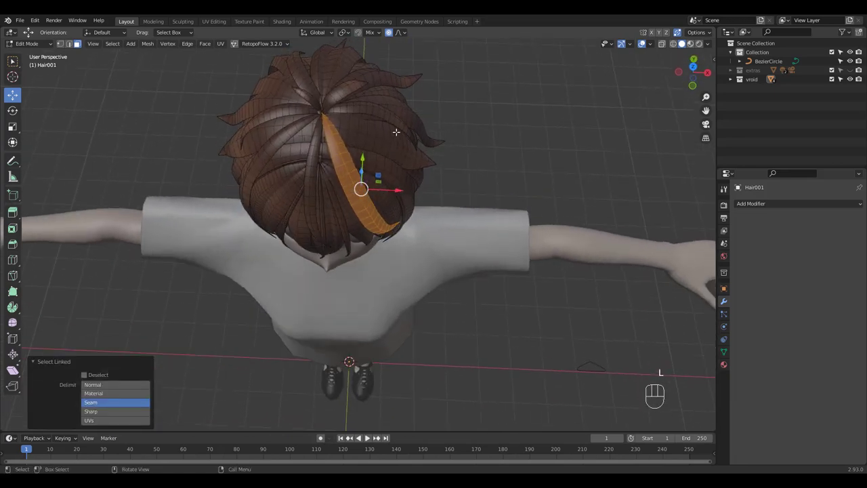
Step: Select several top hair strands one by one with linked select (Seam delimit)
key(l)
drag(388, 122, 360, 123)
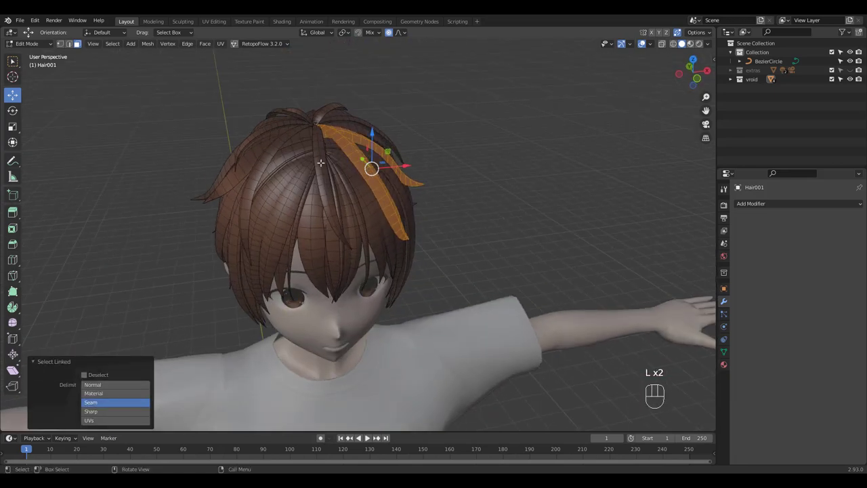
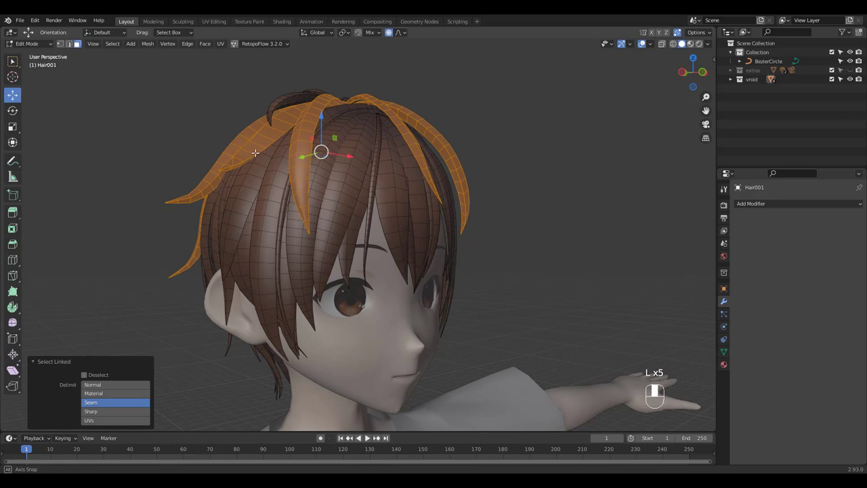
middle_click(371, 146)
key(l)
drag(446, 104, 398, 85)
middle_click(398, 86)
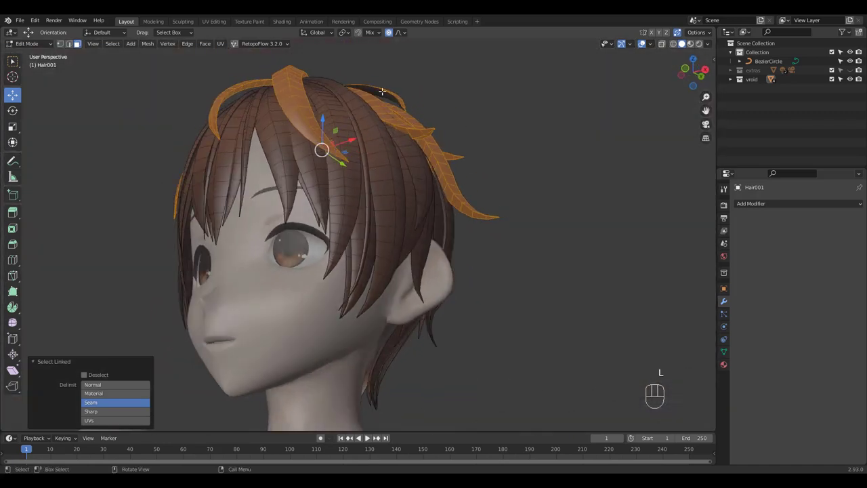
key(l)
drag(465, 113, 508, 189)
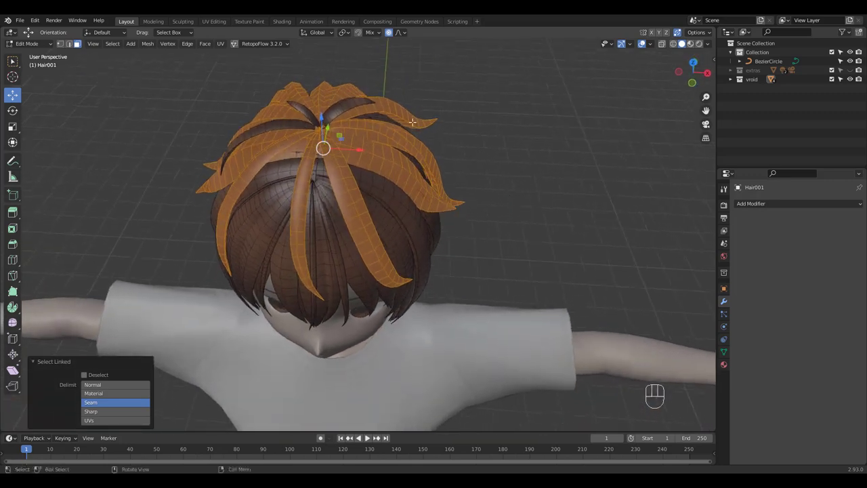
key(shift+d)
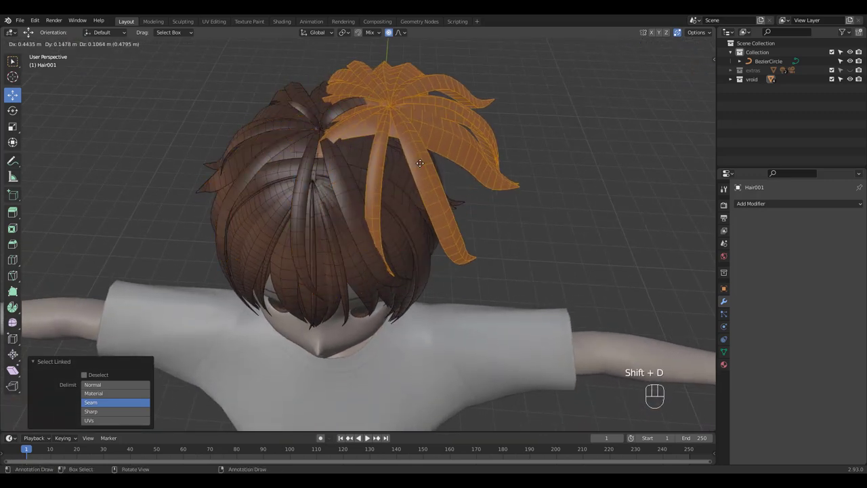
Step: Separate the selected strands by Selection into the new object Hair001.001
key(p)
key(Tab)
click(518, 164)
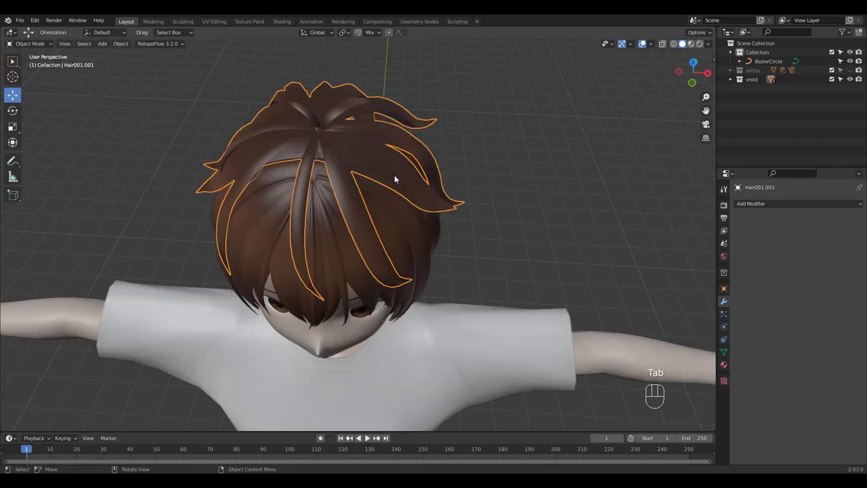
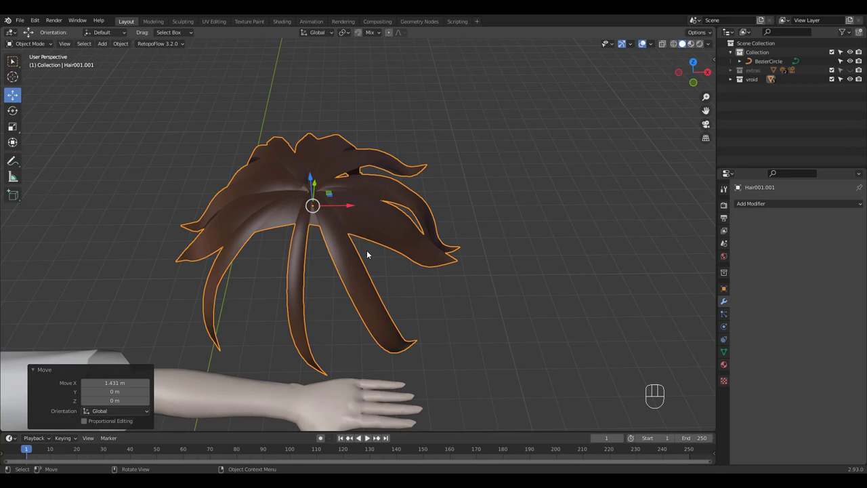
Step: Move Hair001.001 into a new collection named 'mine' and orbit around the separated strands
key(m)
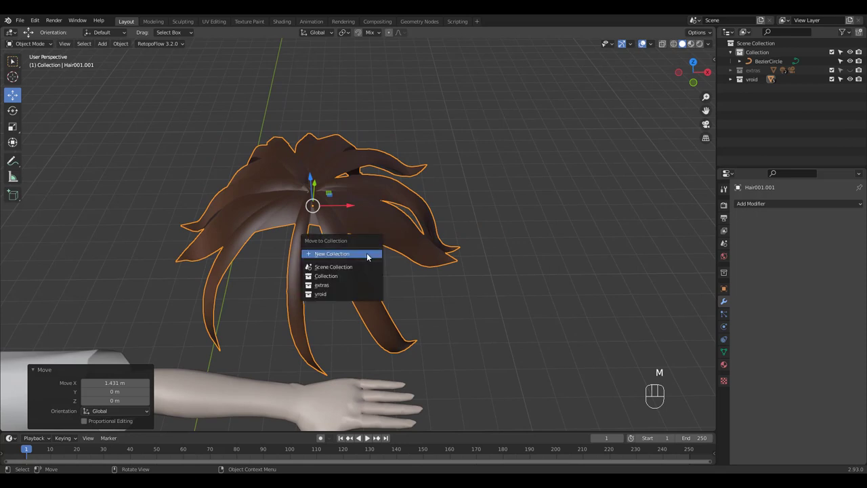
key(BackSpace)
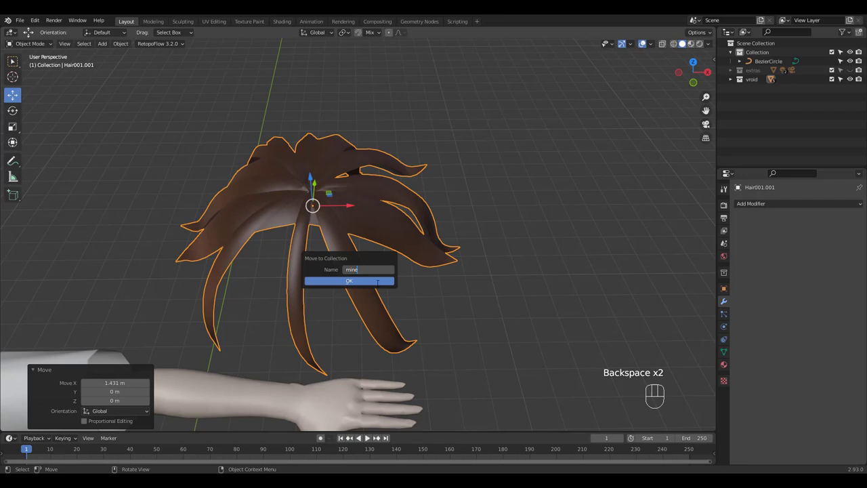
drag(533, 218, 523, 242)
drag(528, 228, 529, 196)
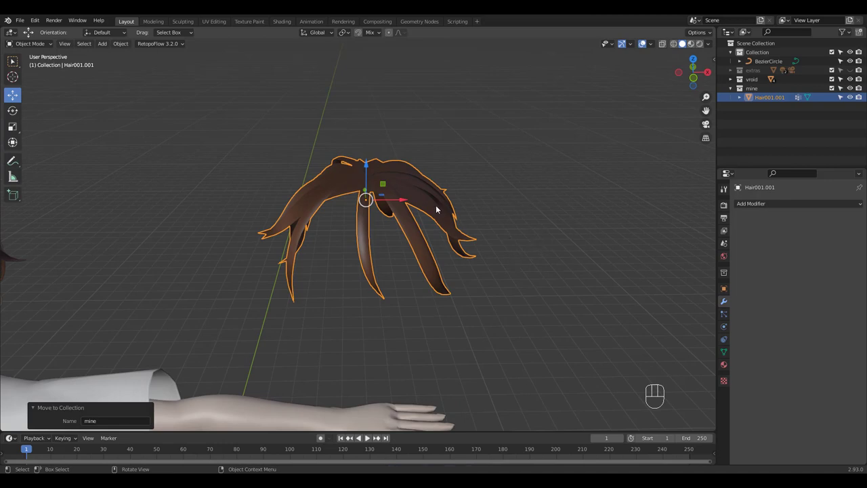
drag(434, 220, 431, 251)
drag(425, 235, 440, 205)
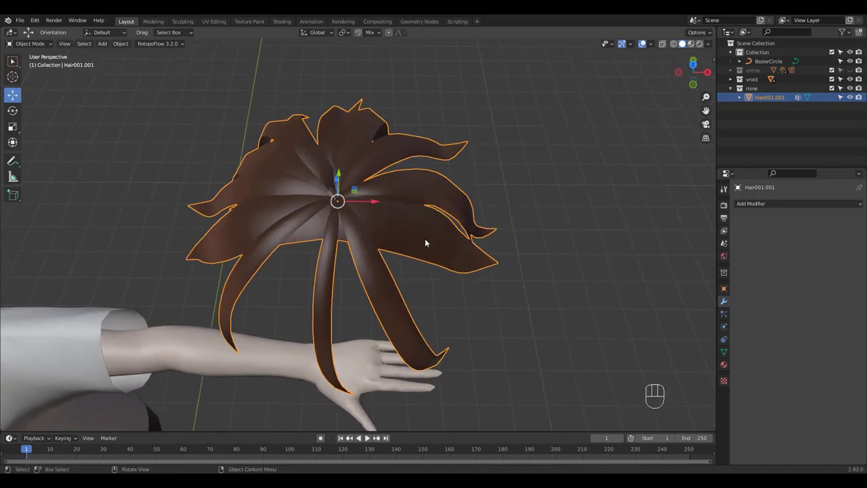
Step: In Edit Mode, select the centre edge loop of each hair lock in turn
key(Tab)
middle_click(429, 228)
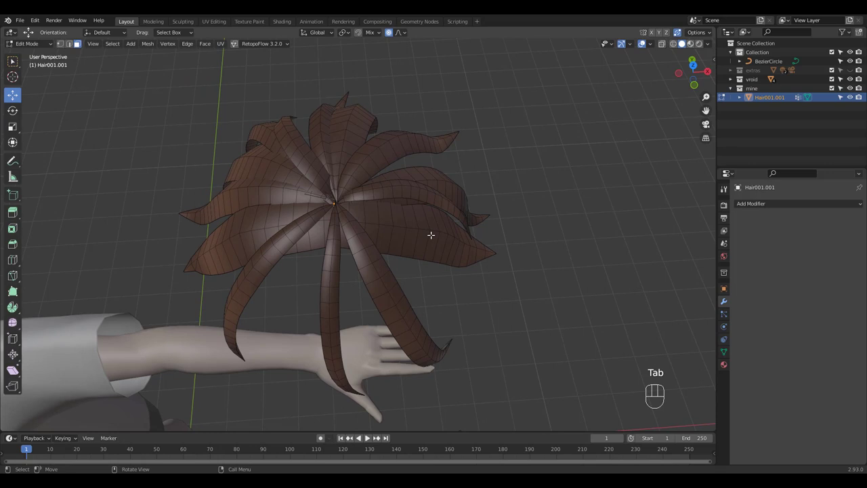
key(1)
click(413, 226)
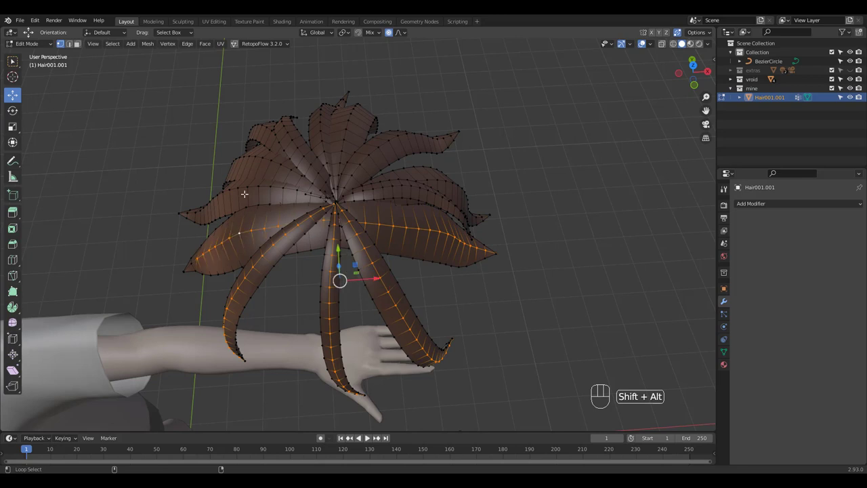
click(260, 155)
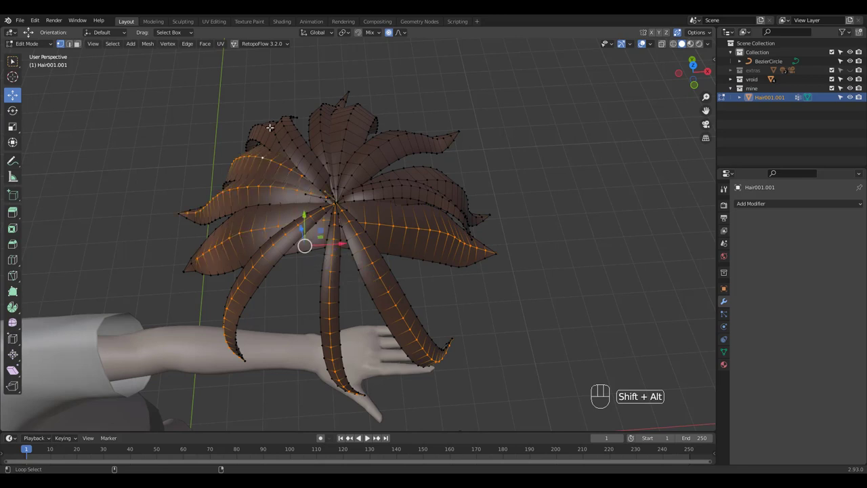
click(268, 126)
key(ctrl+z)
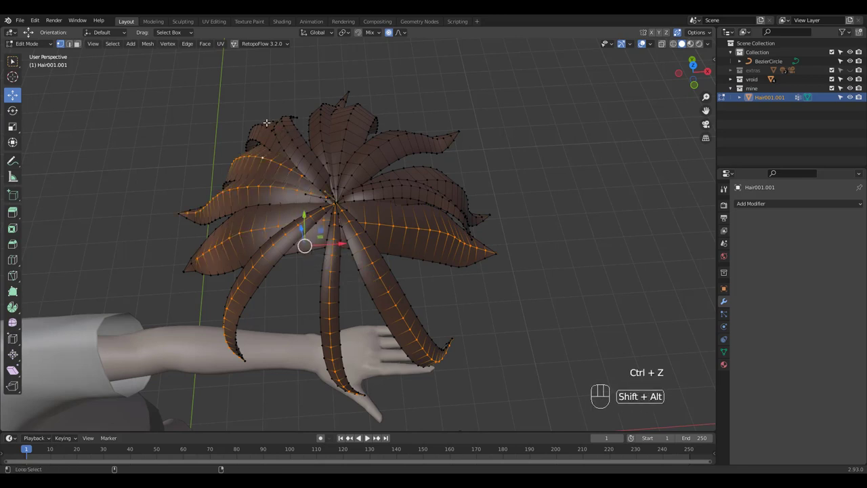
click(297, 143)
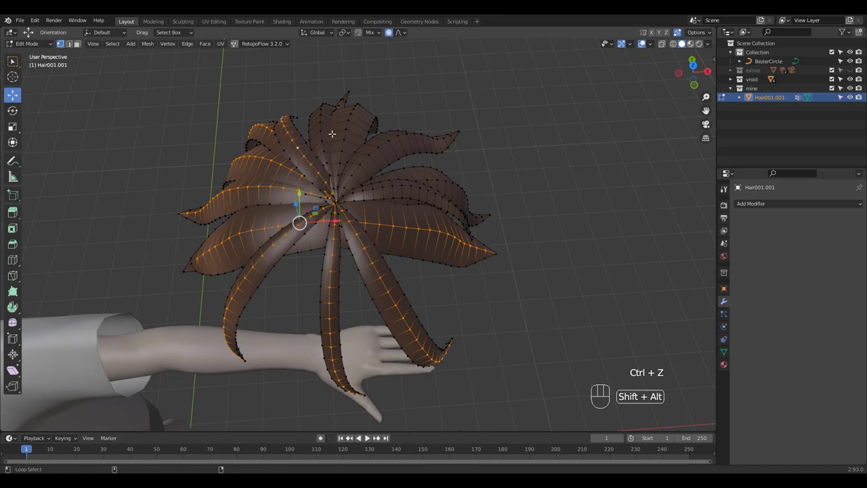
click(321, 124)
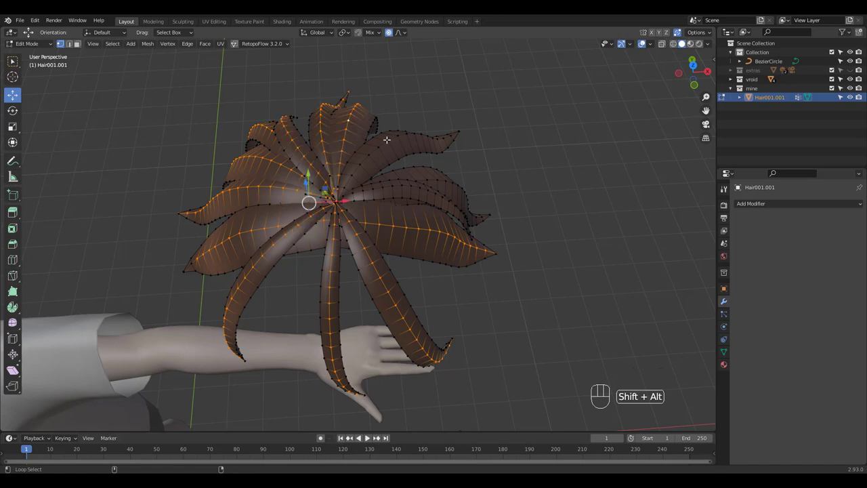
click(441, 176)
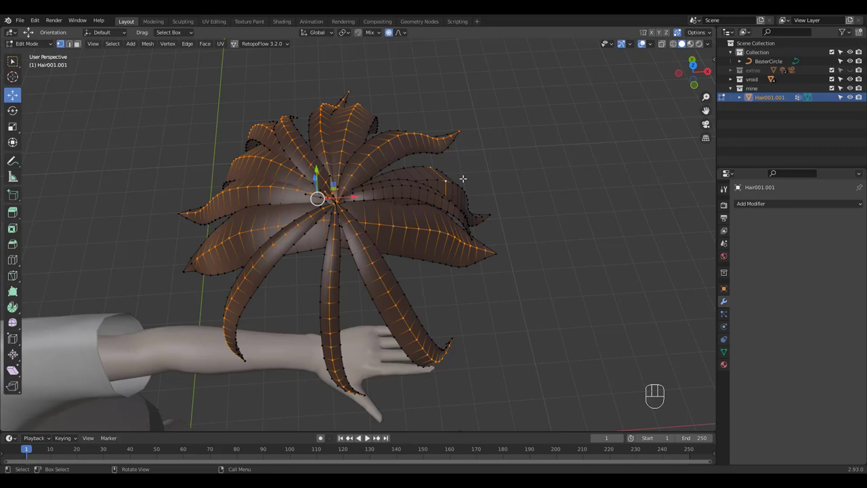
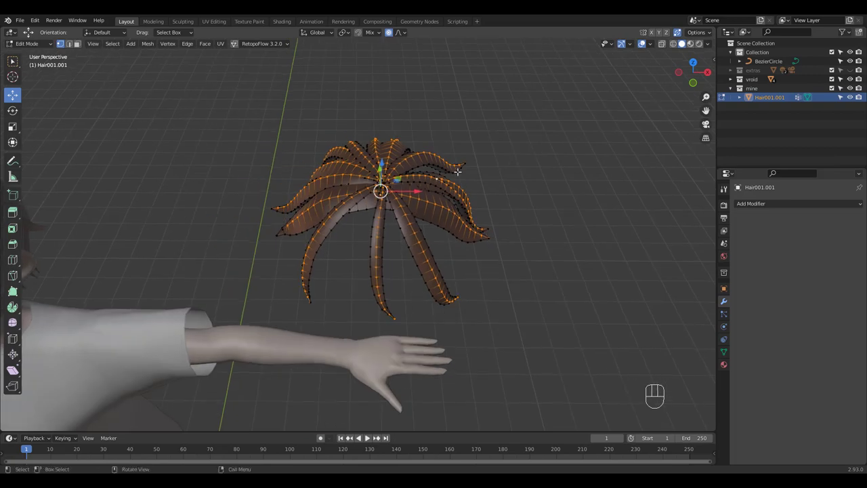
Step: Duplicate the loops along X and separate them into the wire object Hair001.002
key(shift+d)
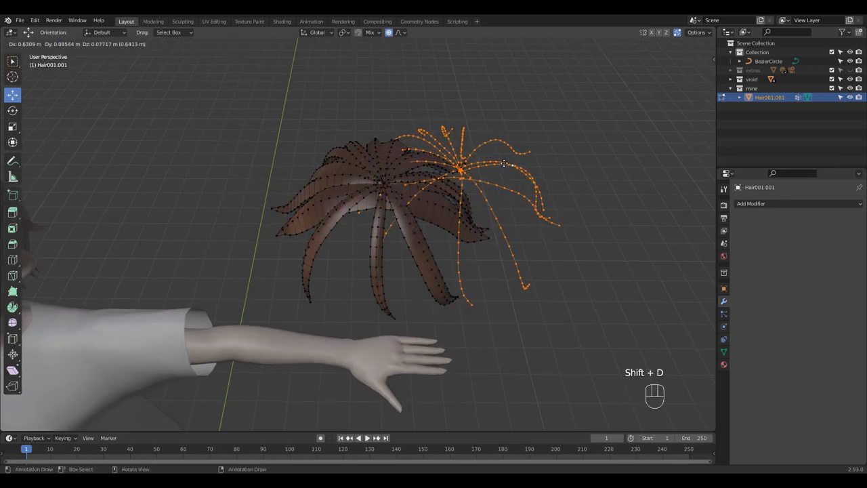
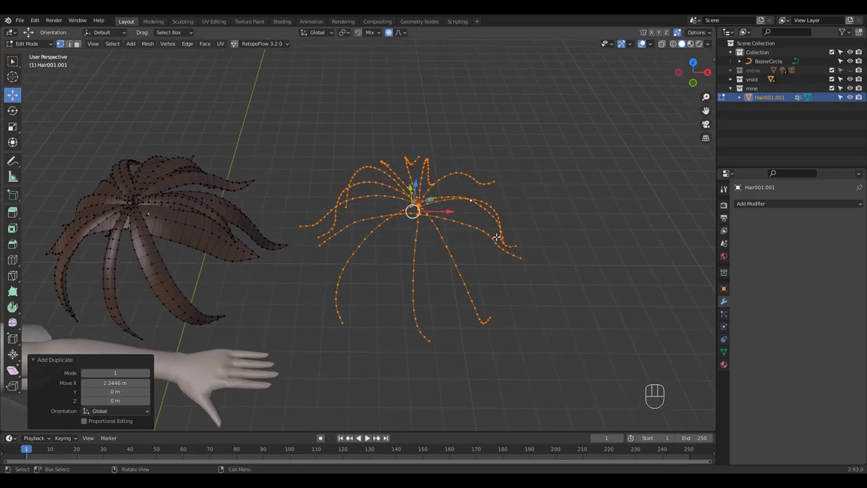
key(p)
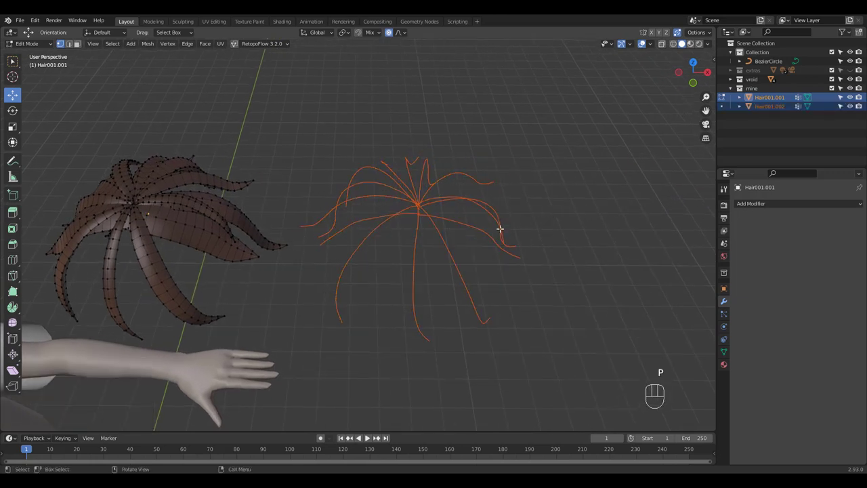
key(Tab)
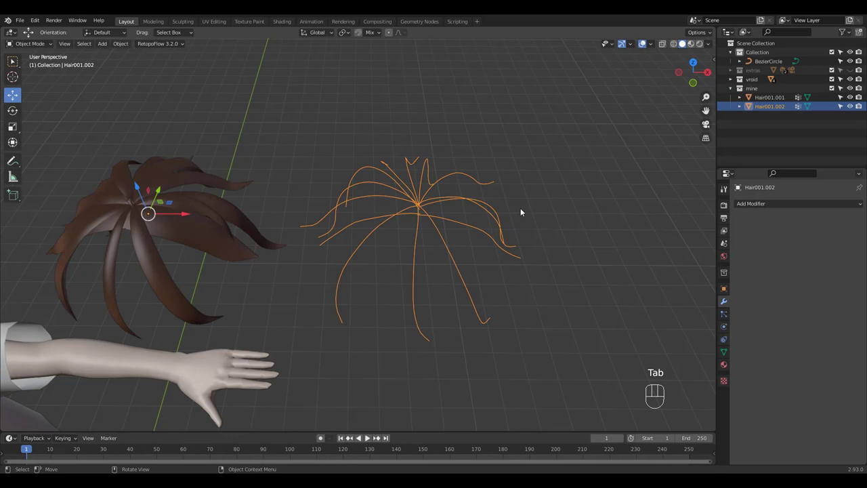
Step: Separate the first strand lines into individual objects with linked select and P > Selection
drag(501, 195, 482, 205)
drag(453, 232, 453, 247)
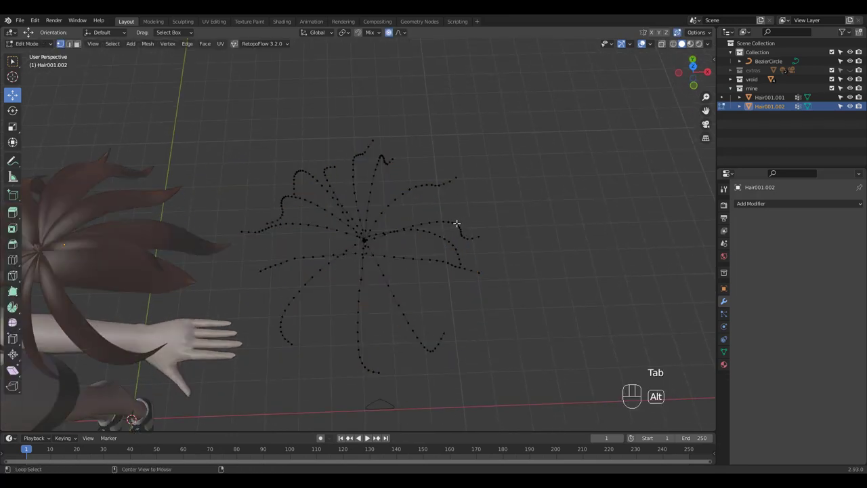
key(p)
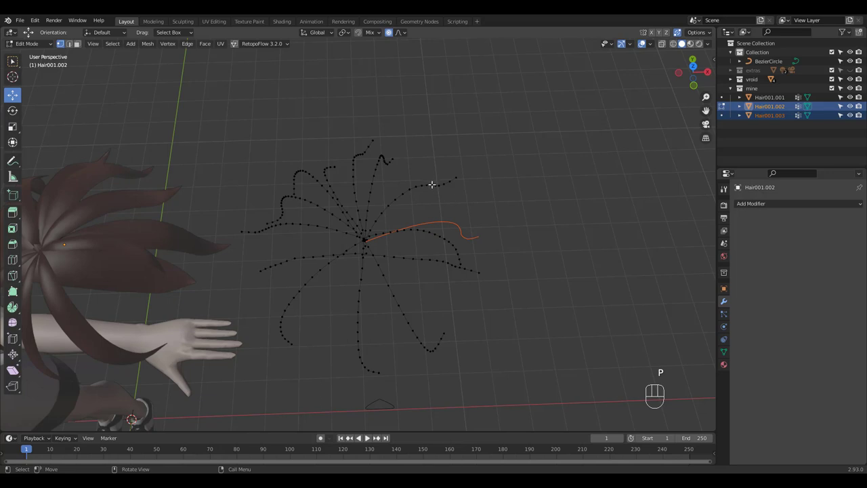
key(l)
key(p)
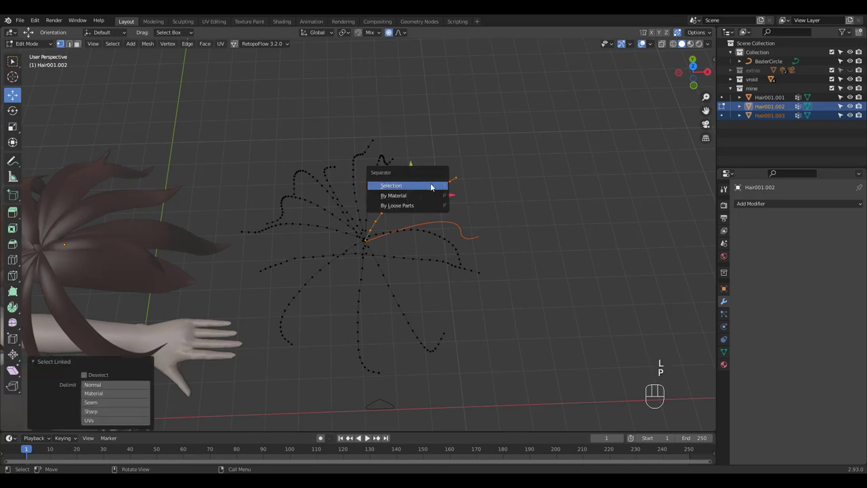
key(l)
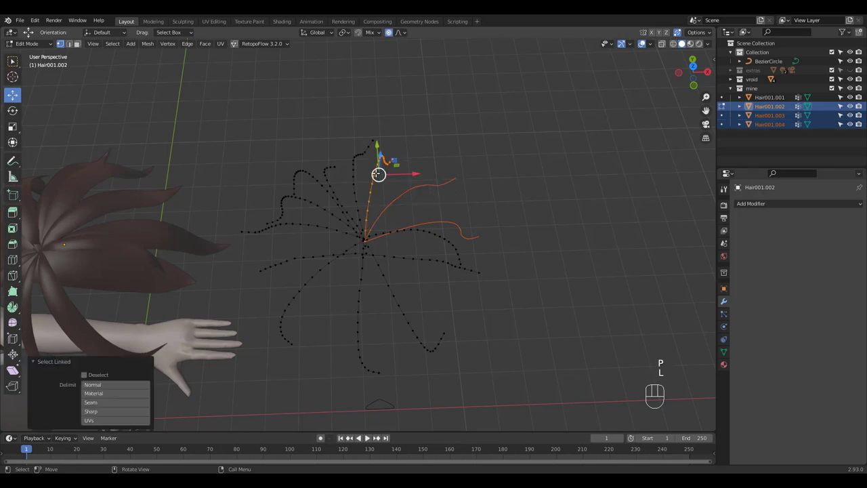
key(p)
key(l)
key(p)
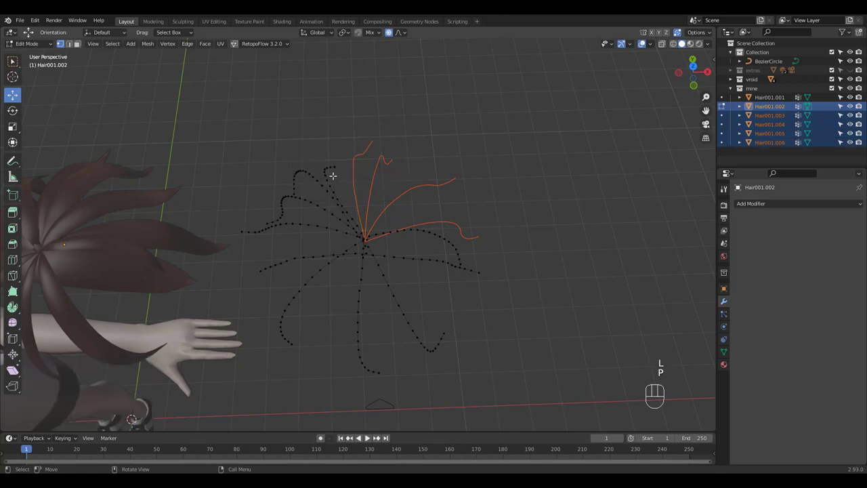
key(l)
key(p)
key(l)
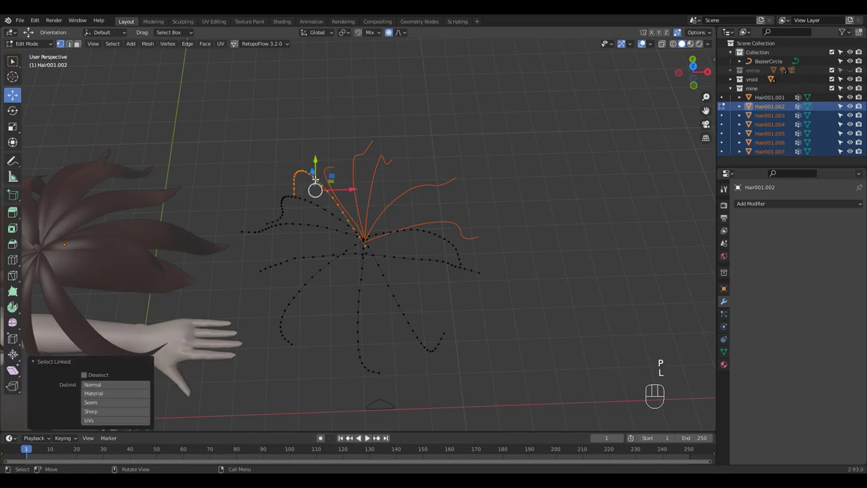
key(p)
key(l)
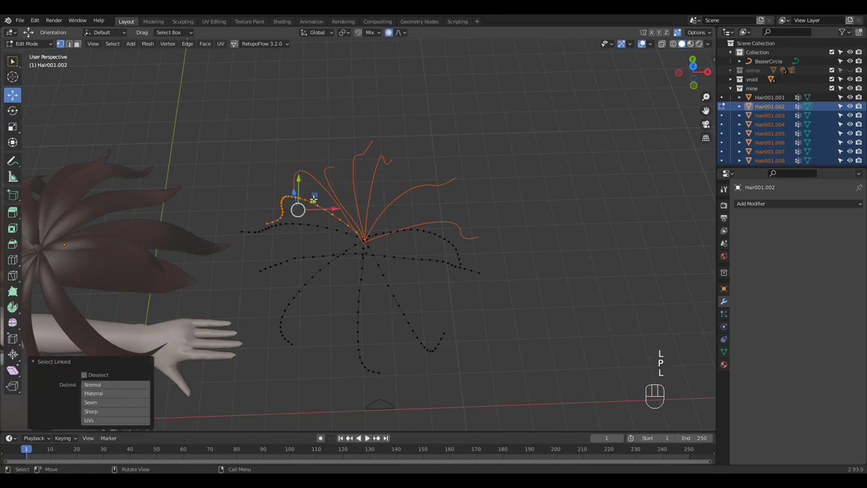
key(p)
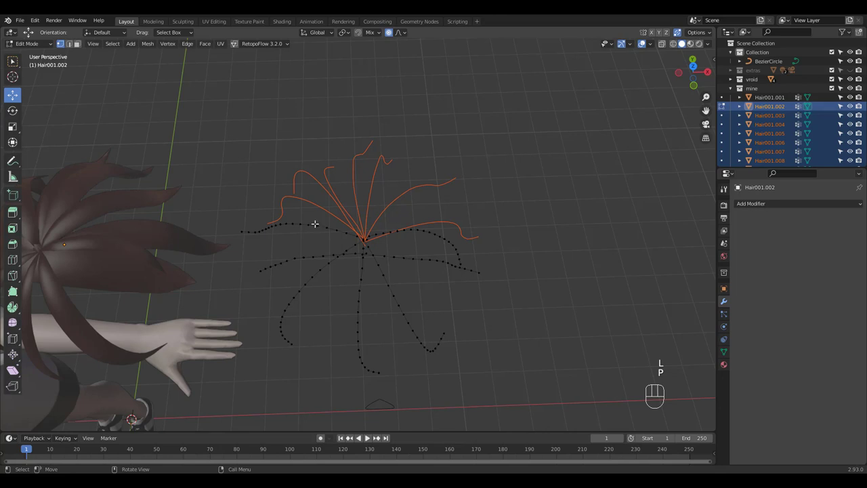
Step: Separate the remaining strand lines the same way, giving Hair001.003 onward, and leave Edit Mode
key(l)
key(p)
key(l)
key(p)
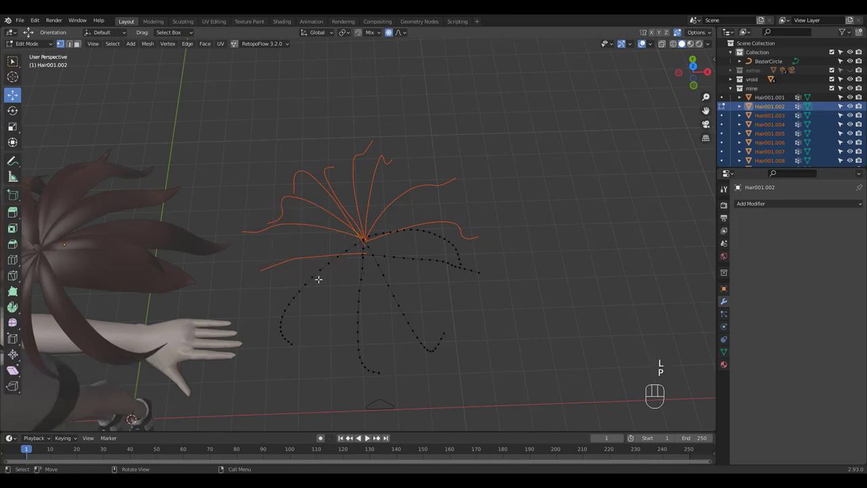
key(l)
key(p)
key(l)
key(p)
key(l)
key(p)
key(l)
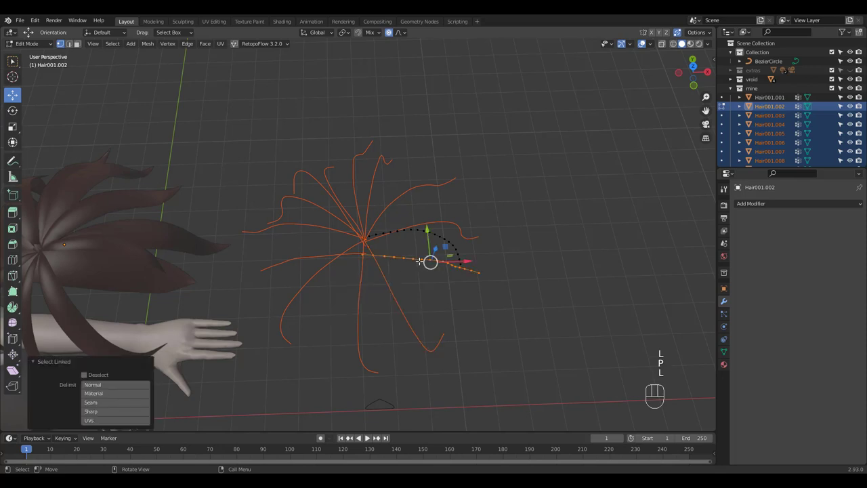
key(p)
key(l)
key(p)
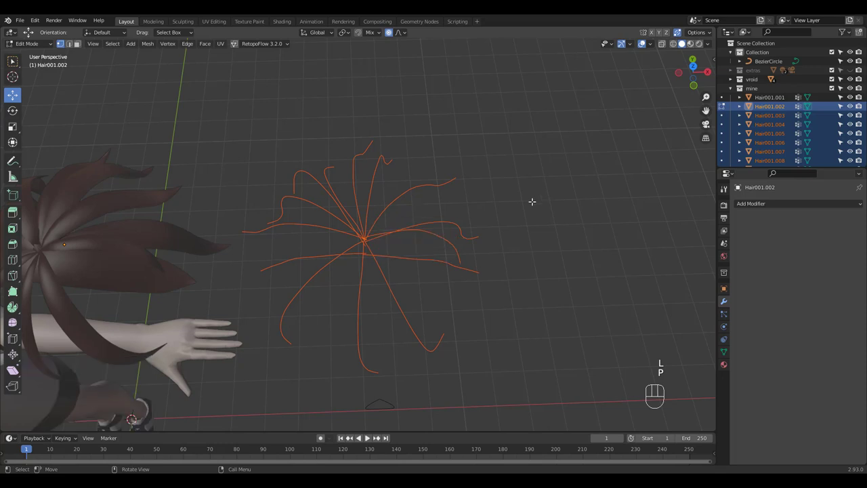
key(Tab)
Step: Select all the separated strand-line objects while orbiting over them
drag(414, 218, 425, 219)
click(429, 210)
click(361, 210)
drag(425, 218, 425, 242)
drag(427, 233, 434, 248)
drag(420, 218, 369, 143)
drag(337, 155, 465, 271)
Step: Convert the strands to curves, decimate them to ratio 0.3 and set their spline type to NURBS
key(q)
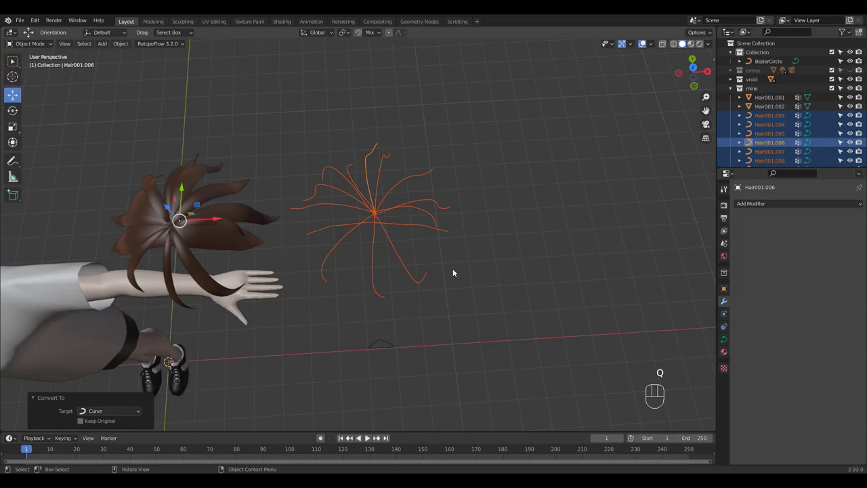
key(Tab)
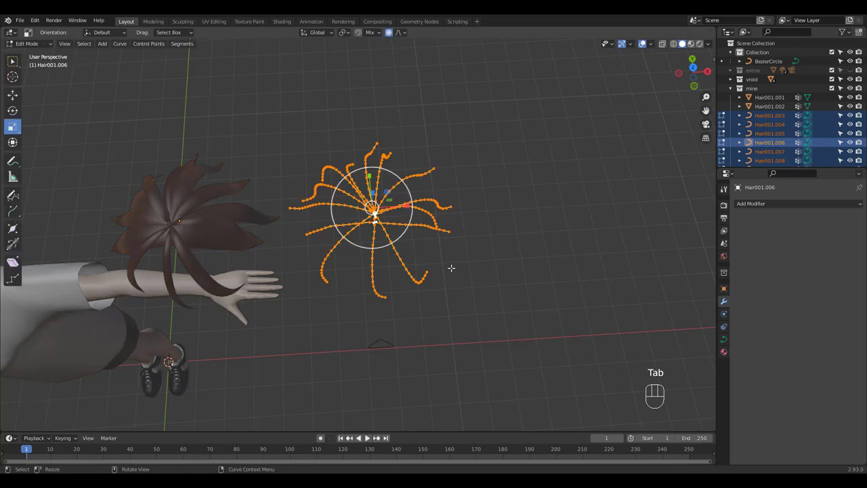
drag(119, 47, 206, 163)
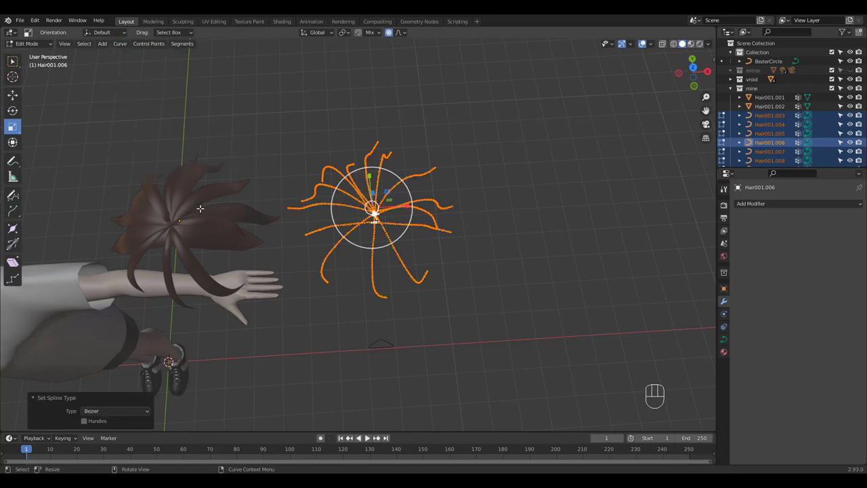
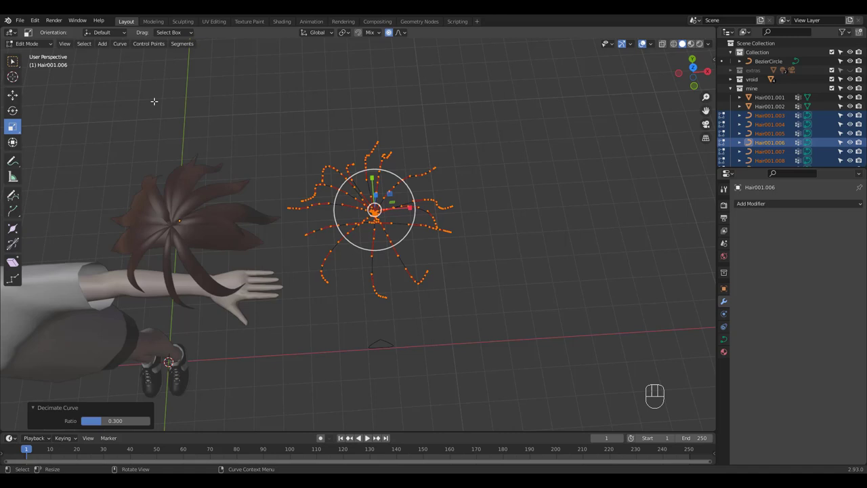
drag(124, 47, 217, 155)
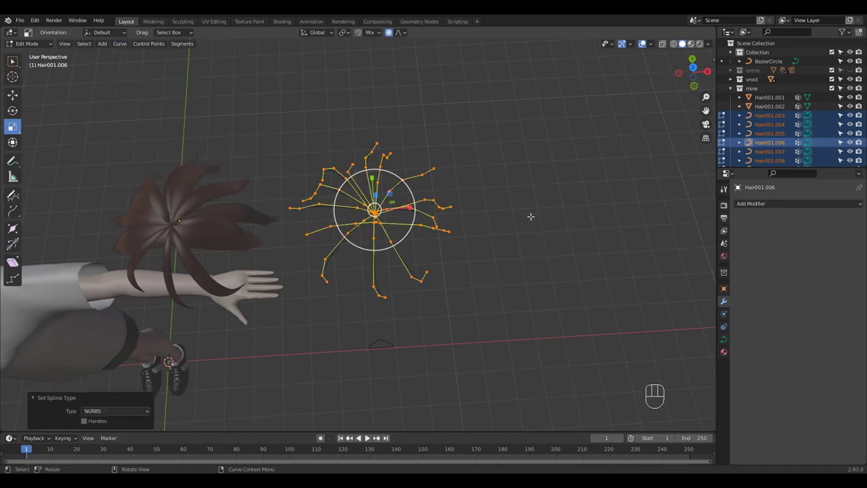
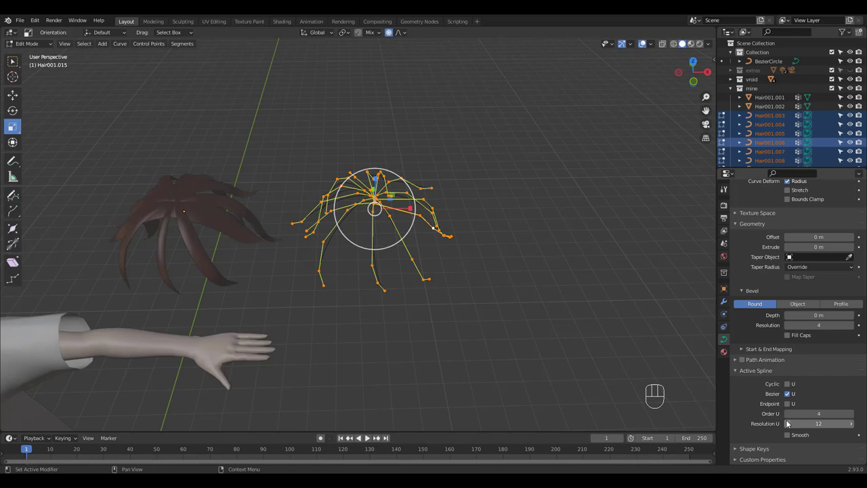
Step: Disable Bezier U, enable Endpoint U and Smooth, and bevel the strands with the BezierCircle object
click(790, 394)
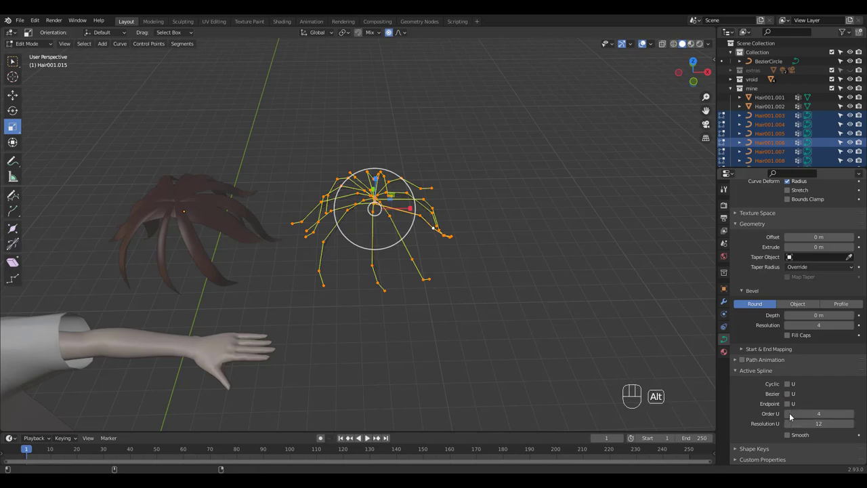
click(789, 409)
click(792, 439)
click(788, 338)
click(797, 306)
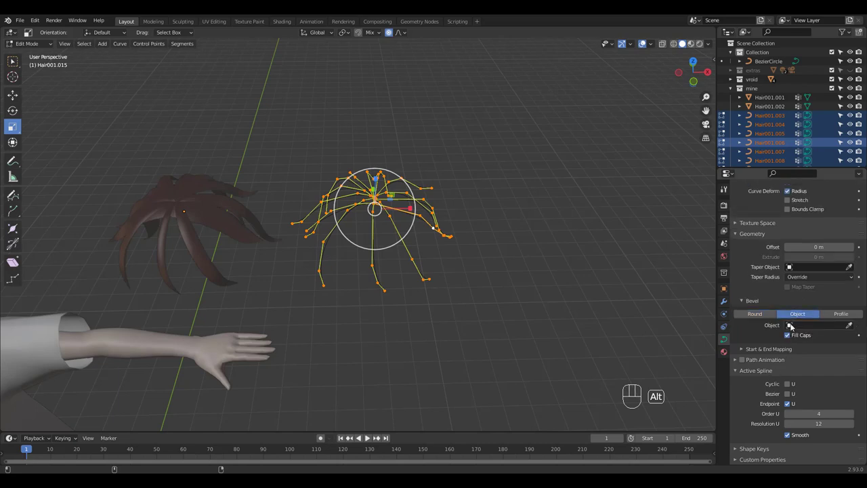
click(791, 327)
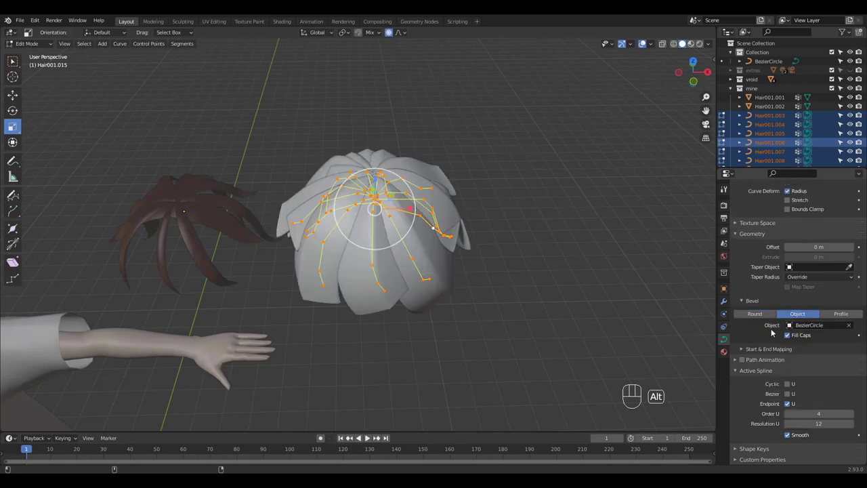
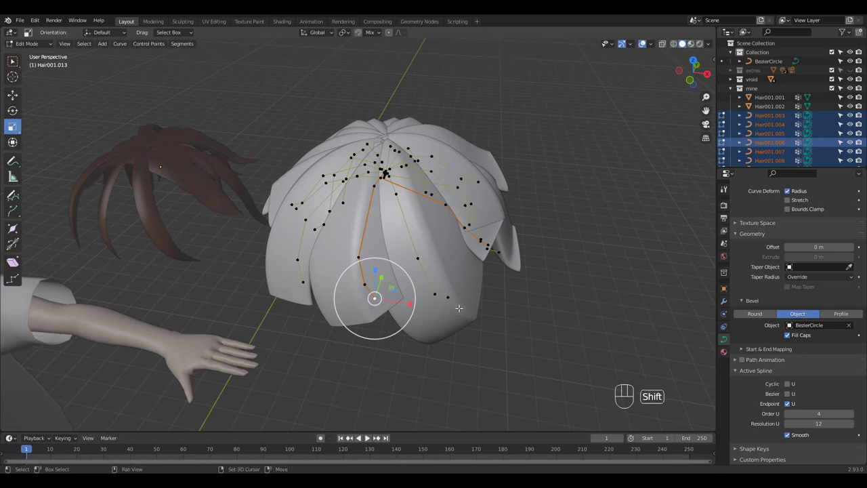
Step: Select all strand points and shrink their radius with Alt+S so the tubes thin and taper
middle_click(505, 291)
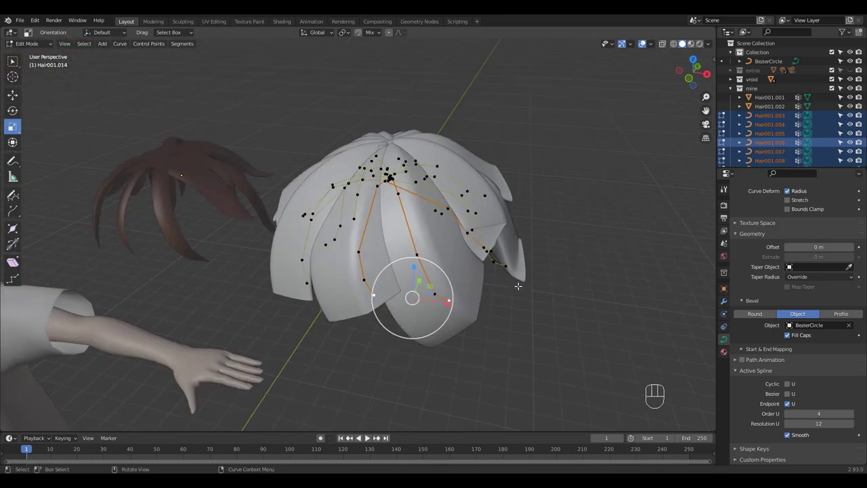
key(a)
key(alt+s)
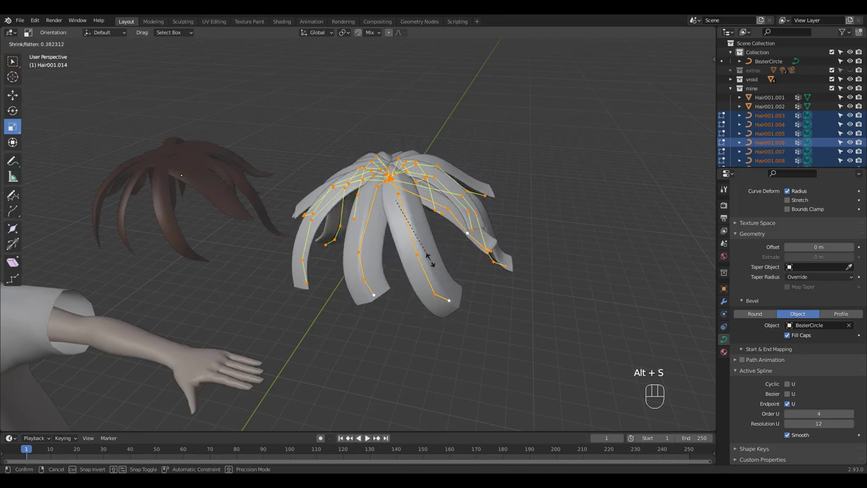
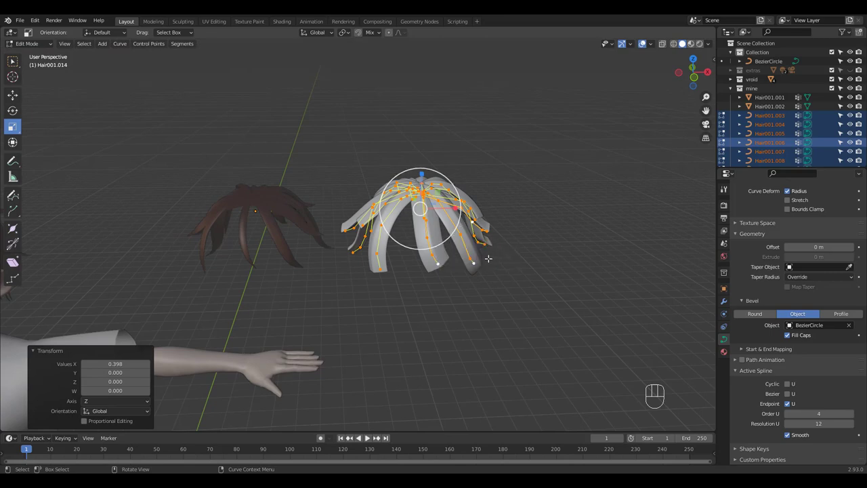
key(alt+s)
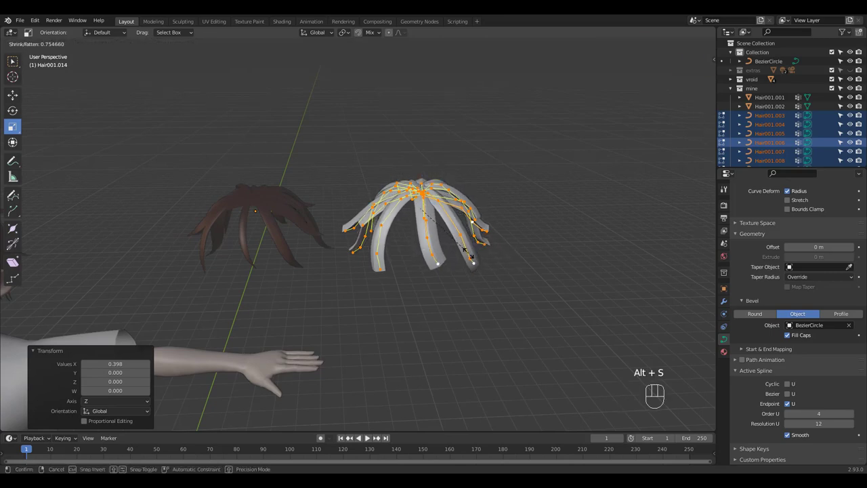
middle_click(503, 228)
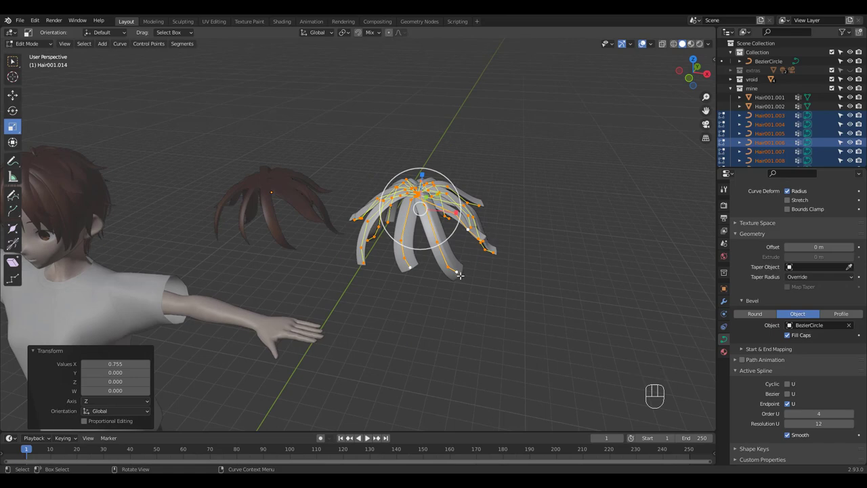
key(g)
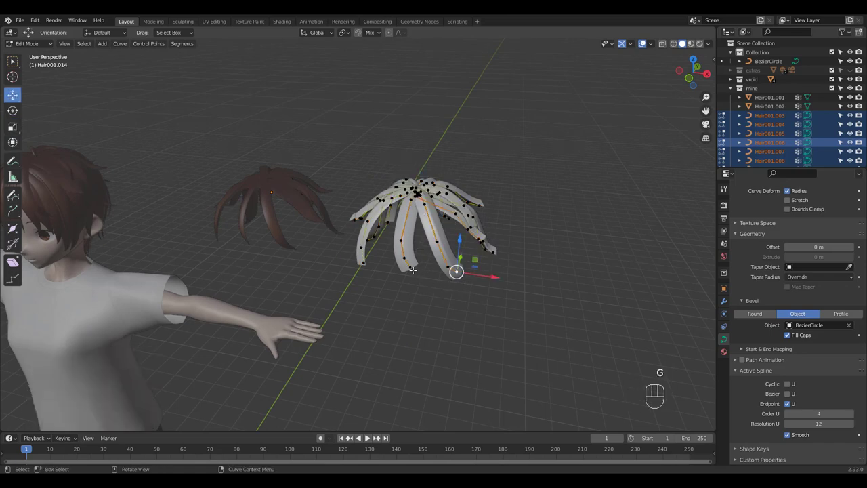
middle_click(536, 230)
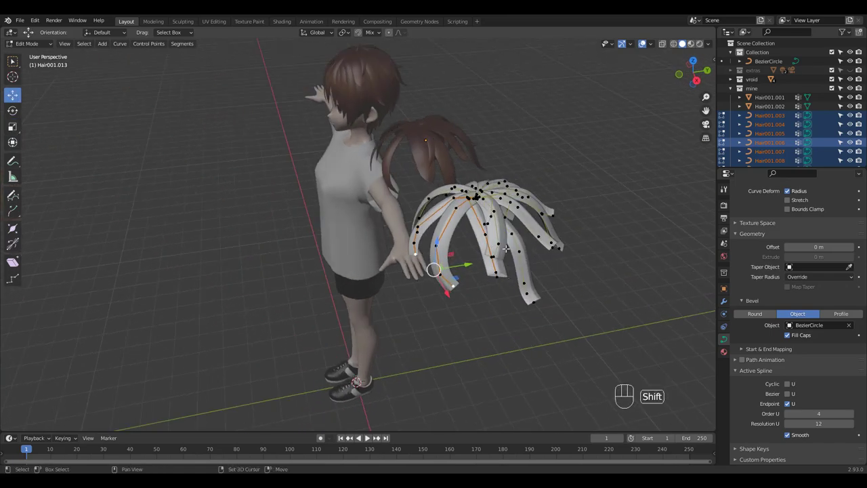
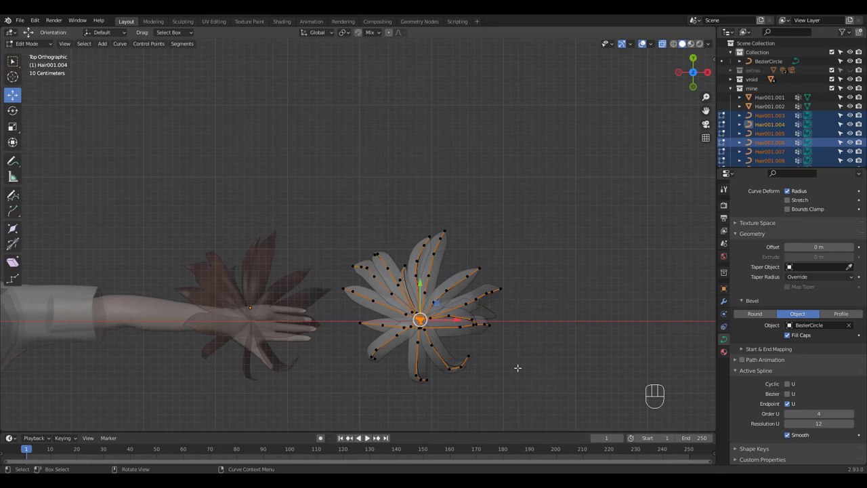
Step: Shrink the radius of the strand root points from top view, then leave top view
key(alt+s)
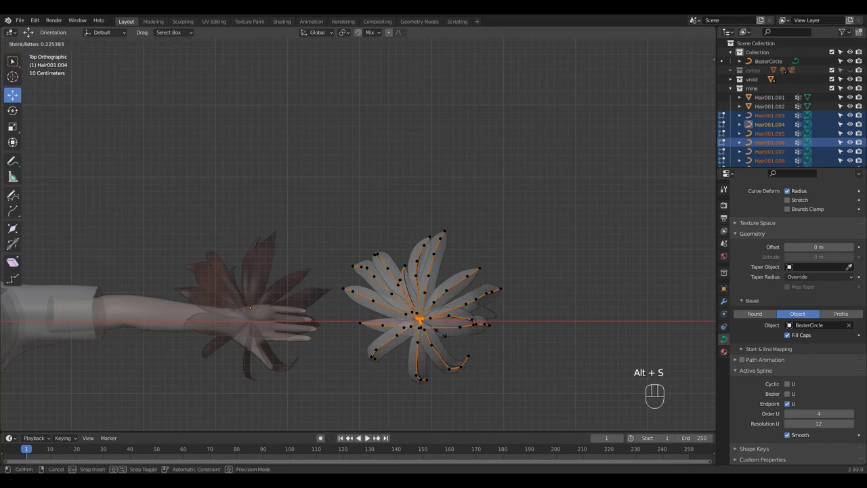
key(alt+z)
middle_click(492, 324)
Step: Shrink individual strand tip points further so each strand tapers to a point
key(alt+s)
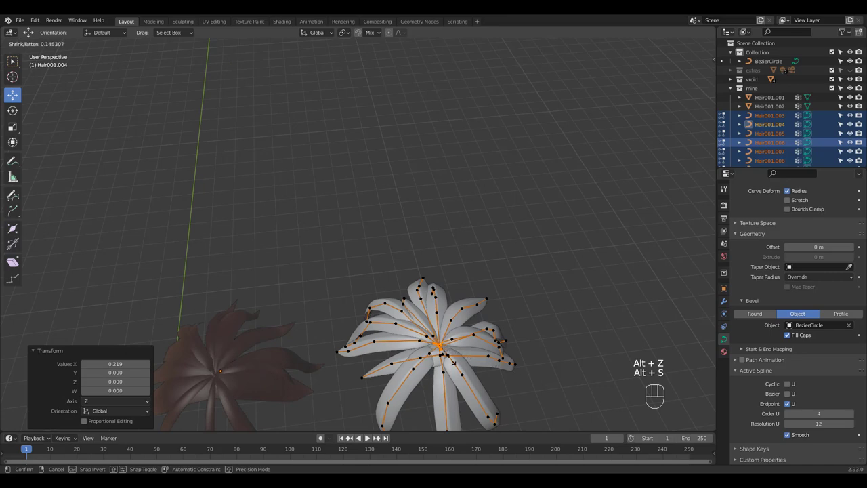
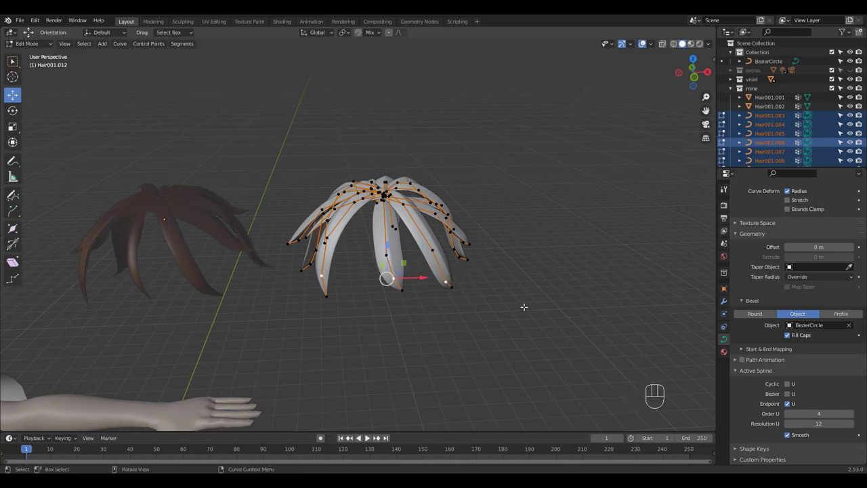
key(alt+s)
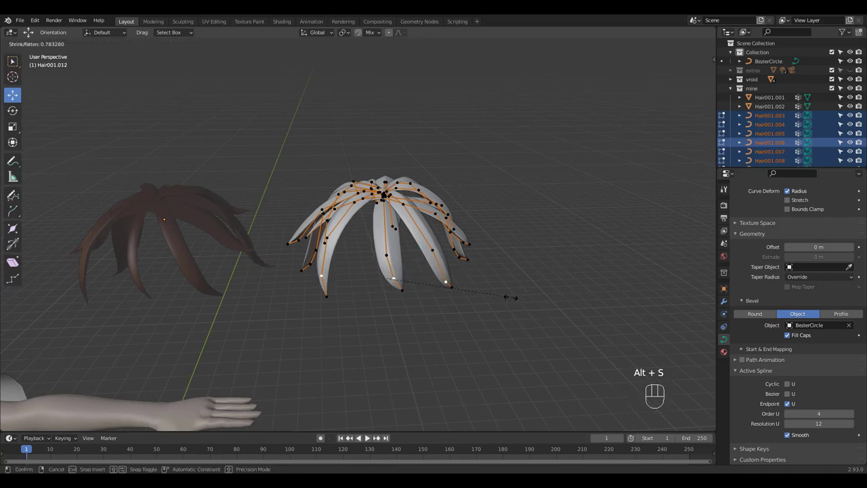
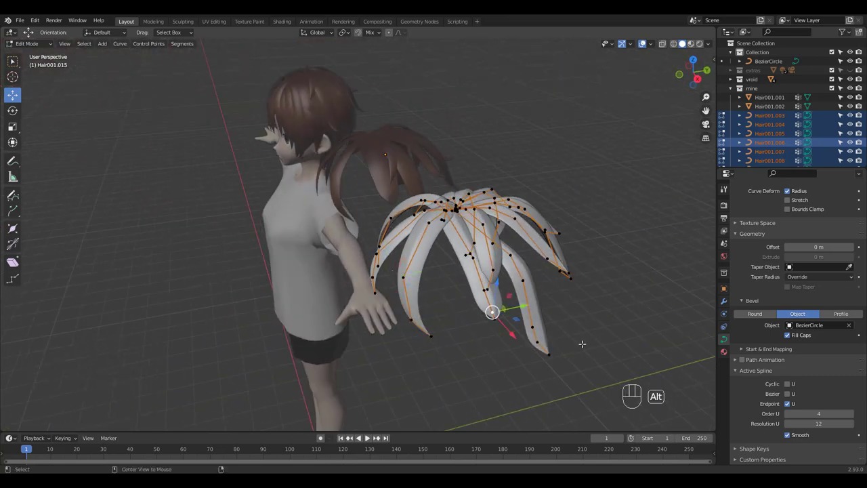
key(alt+s)
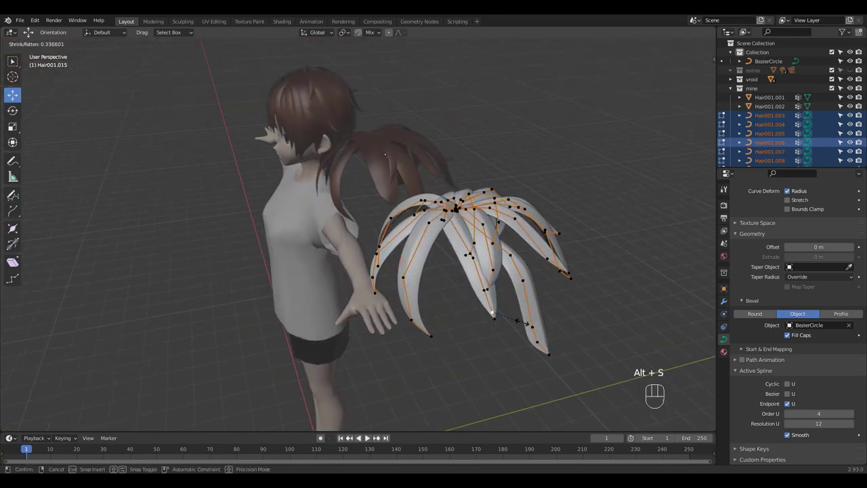
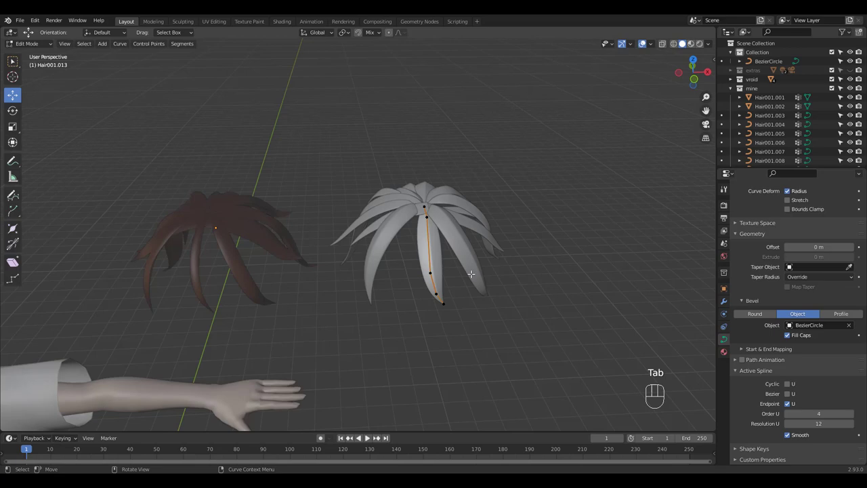
Step: Shrink the selected strand's radius for a slimmer taper and return to Object Mode
key(a)
key(alt+s)
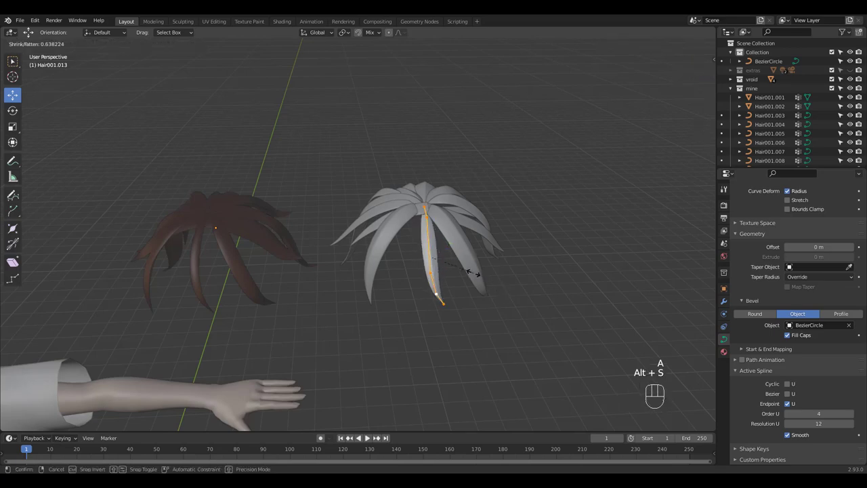
drag(475, 284, 473, 282)
key(Tab)
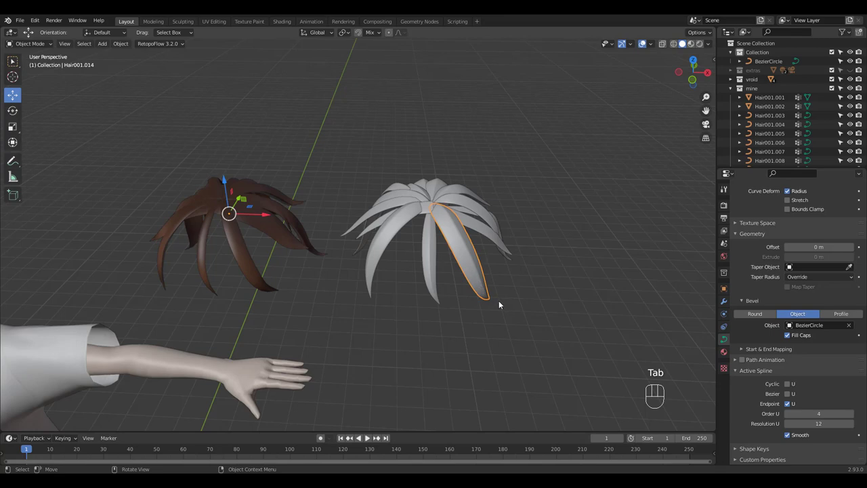
Step: Edit the next strand, select its points and shrink their radius as well
key(Tab)
key(a)
key(alt+s)
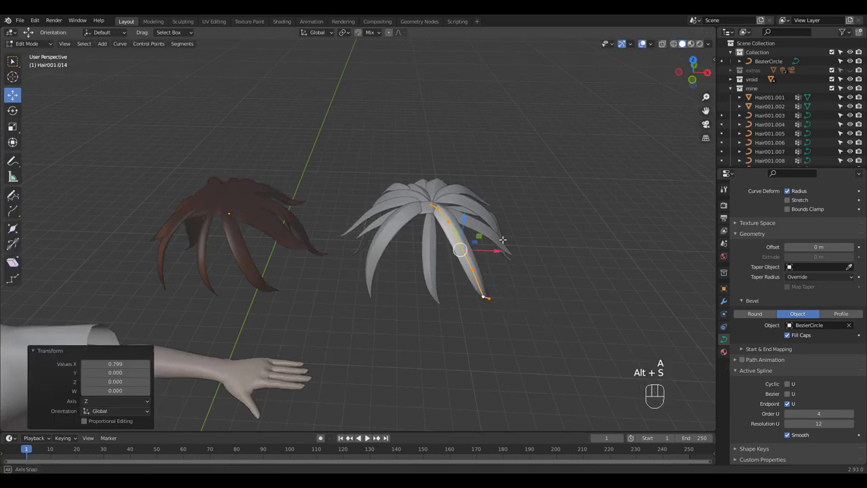
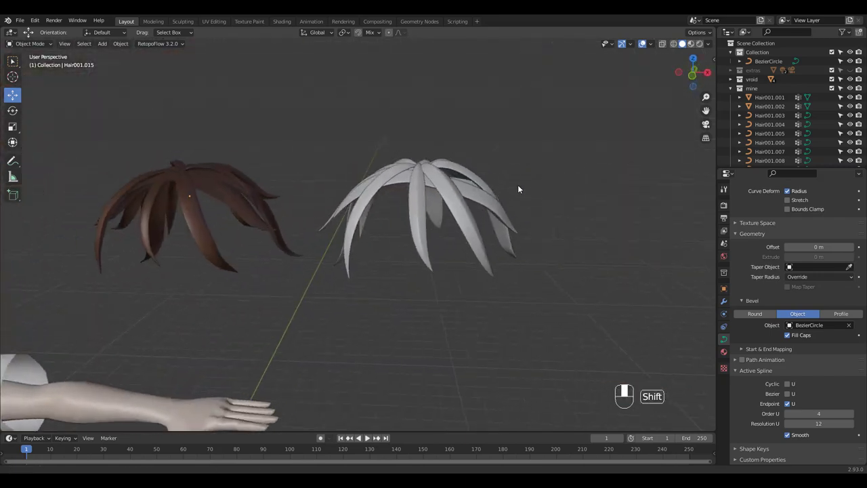
Step: Select the BezierCircle profile curve and frame it from top view
click(587, 275)
middle_click(585, 312)
drag(514, 225, 494, 158)
drag(525, 330, 520, 372)
middle_click(445, 218)
drag(428, 279, 402, 319)
key(KP_7)
drag(431, 309, 451, 205)
drag(417, 204, 458, 154)
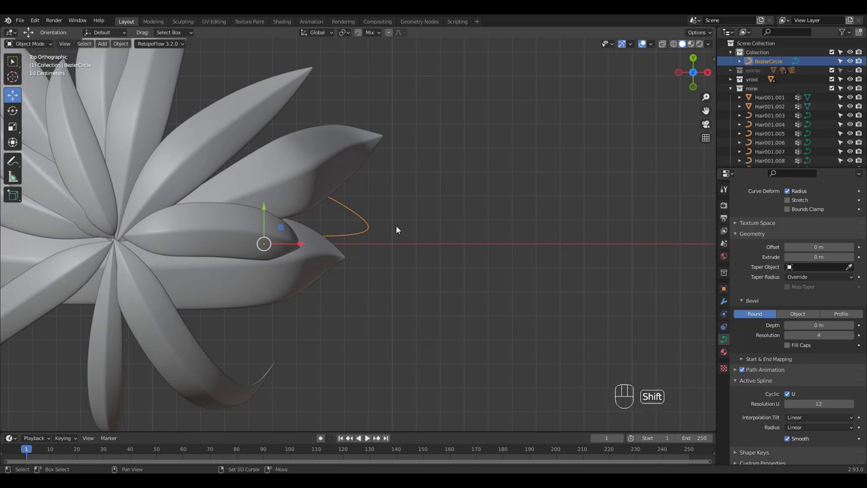
Step: Duplicate the profile as BezierCircle.001 and move the copy to the right of the original
key(shift+d)
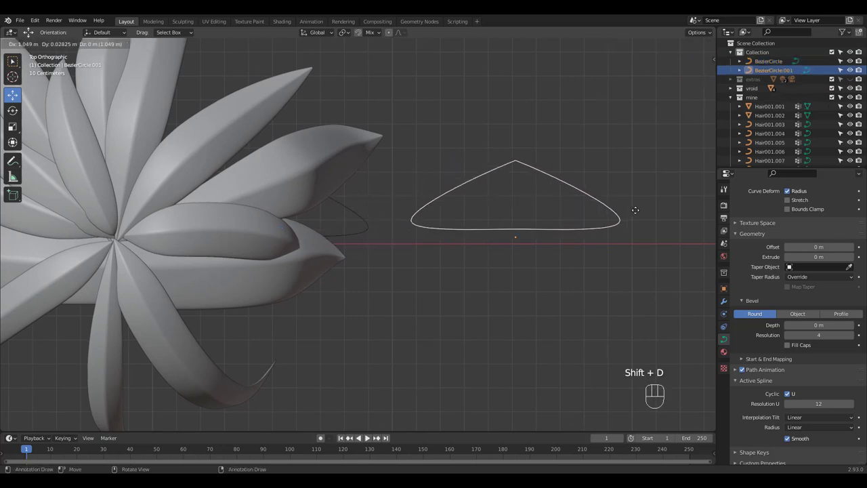
drag(608, 211, 534, 221)
drag(501, 205, 516, 183)
middle_click(528, 194)
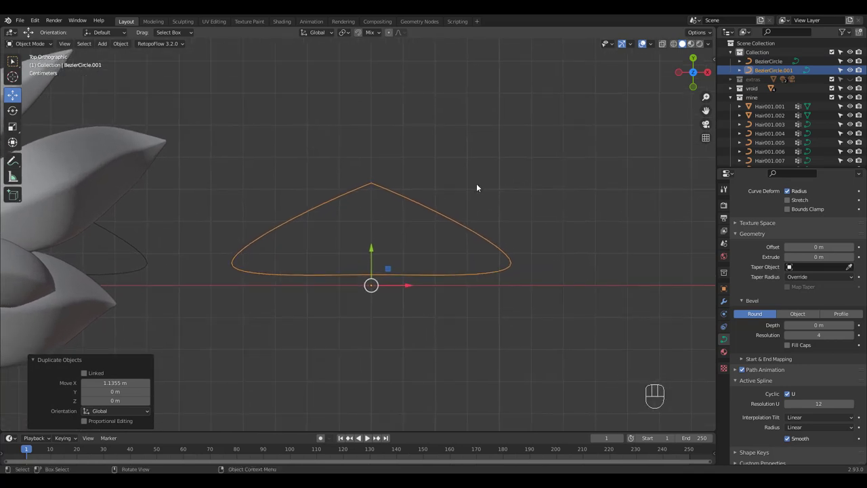
Step: Edit the copied profile and subdivide its top points to add control points beside the peak
click(432, 210)
key(Tab)
drag(369, 166, 440, 207)
click(514, 264)
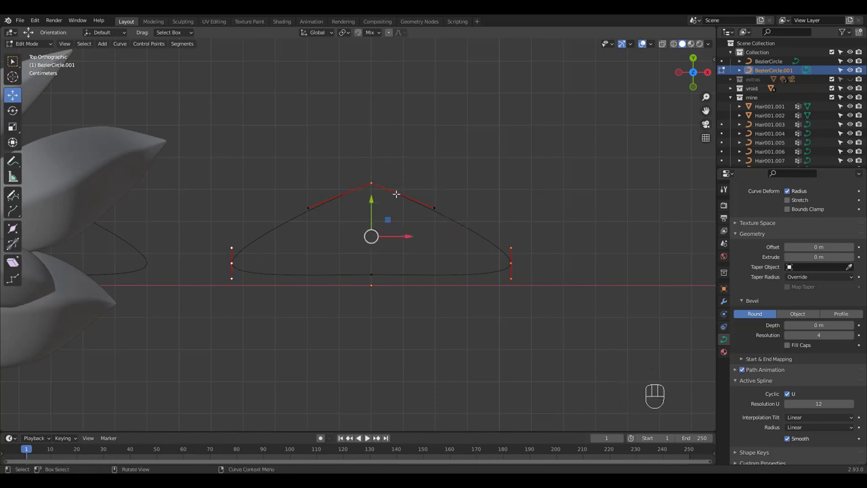
right_click(392, 202)
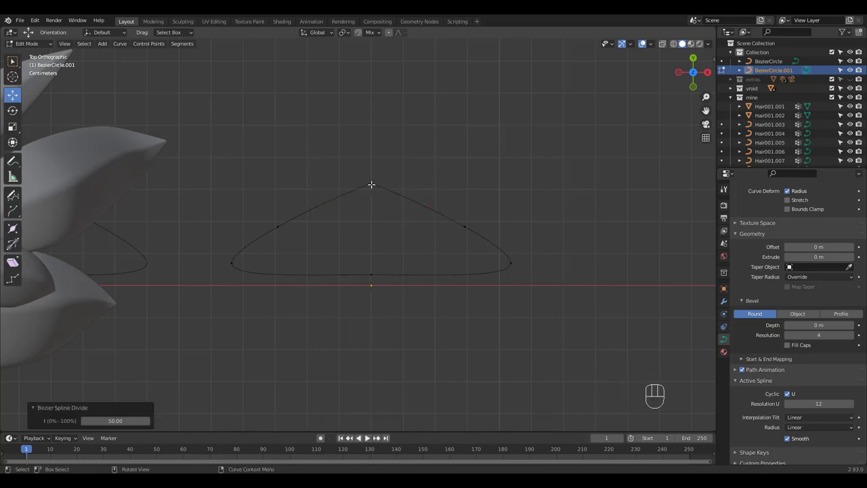
right_click(398, 190)
Step: Select the new points flanking the peak and rotate/scale their handles into two side bumps
click(483, 174)
click(372, 180)
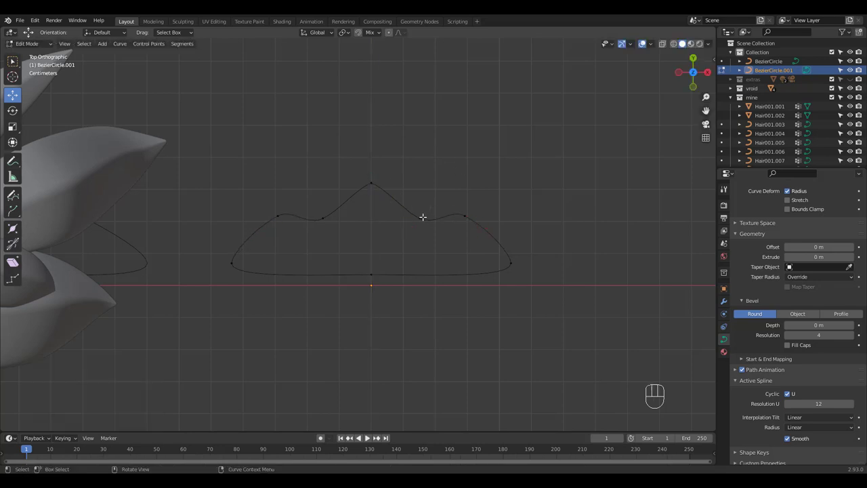
key(r)
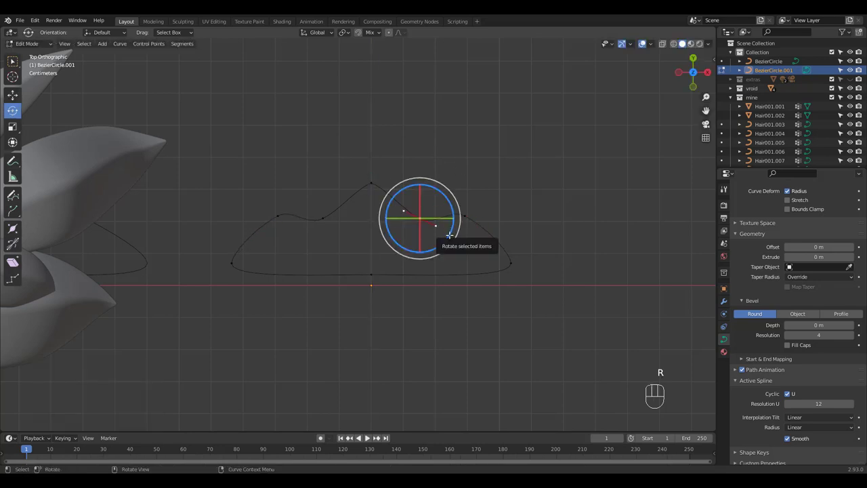
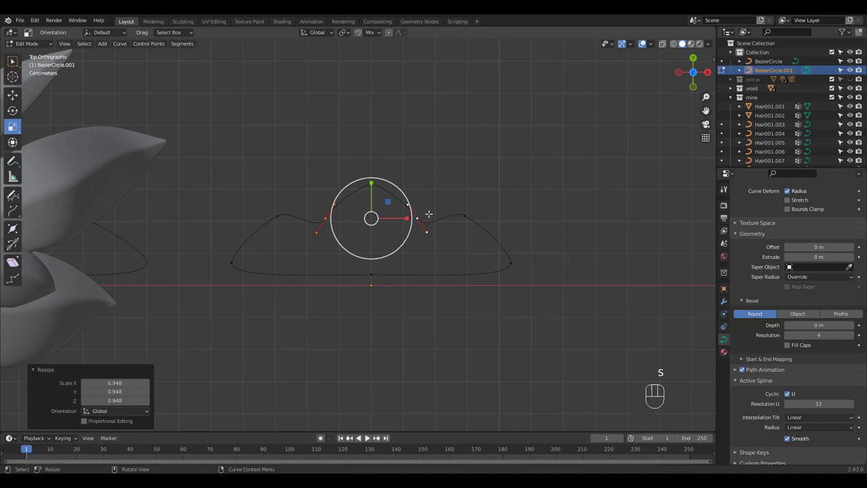
click(438, 185)
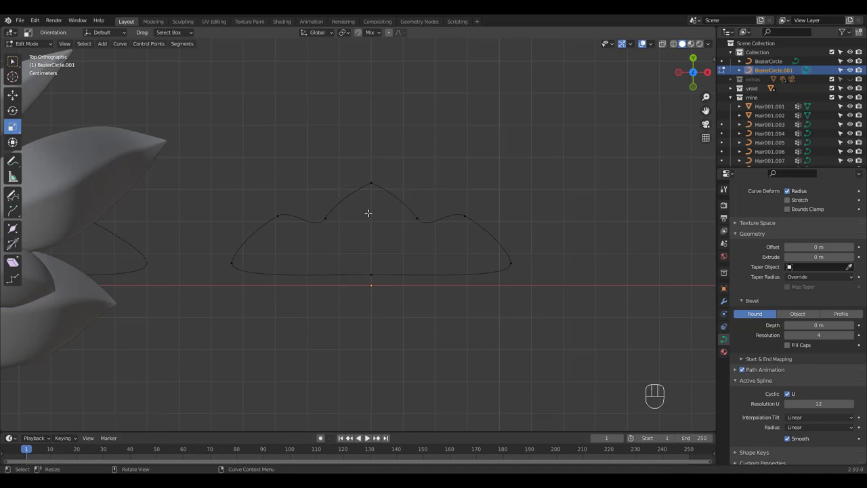
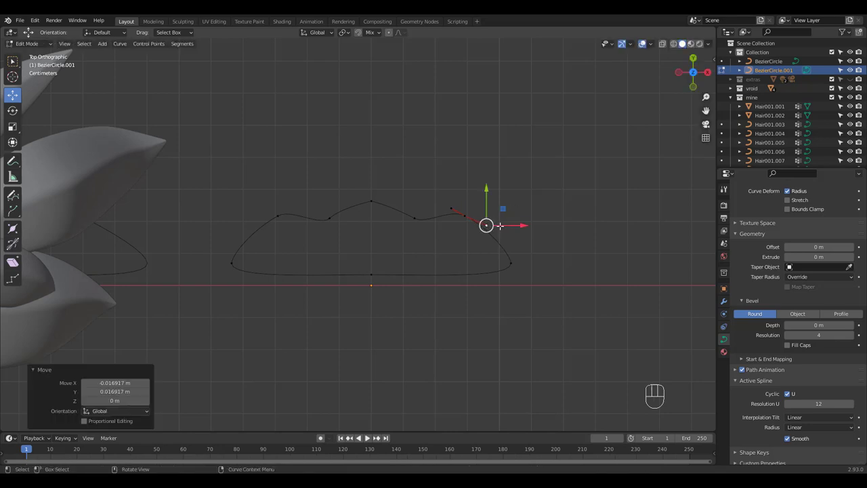
Step: Refine the right-hand bump's handle on the scalloped profile
key(ctrl+z)
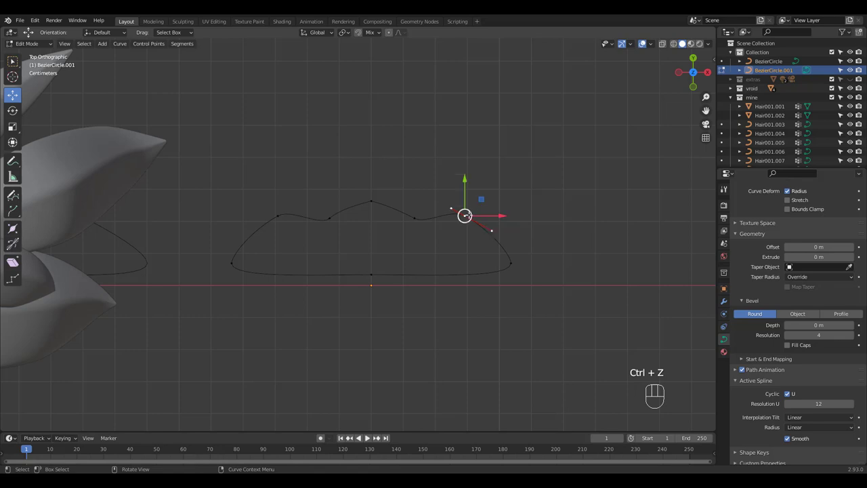
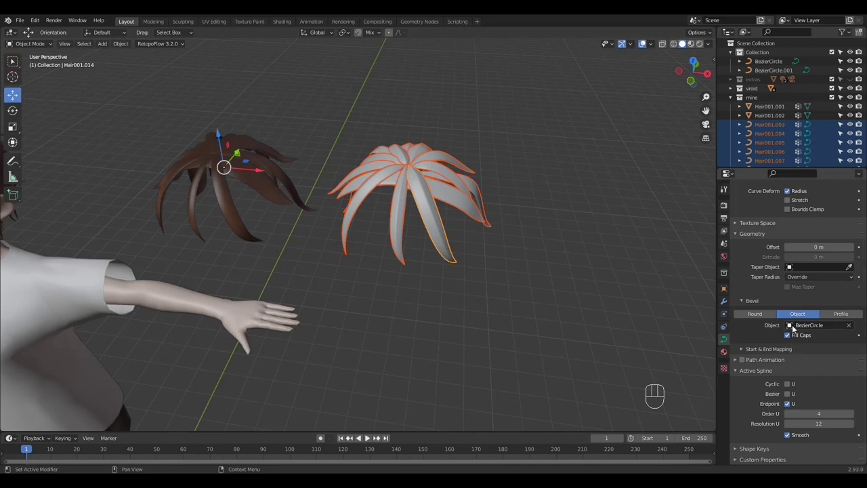
Step: Set BezierCircle.001 as the hair strands' bevel object and inspect the ridged result
drag(793, 329, 789, 354)
drag(481, 168, 515, 147)
click(554, 162)
drag(495, 169, 512, 179)
drag(525, 176, 560, 178)
drag(547, 193, 546, 173)
drag(544, 191, 540, 214)
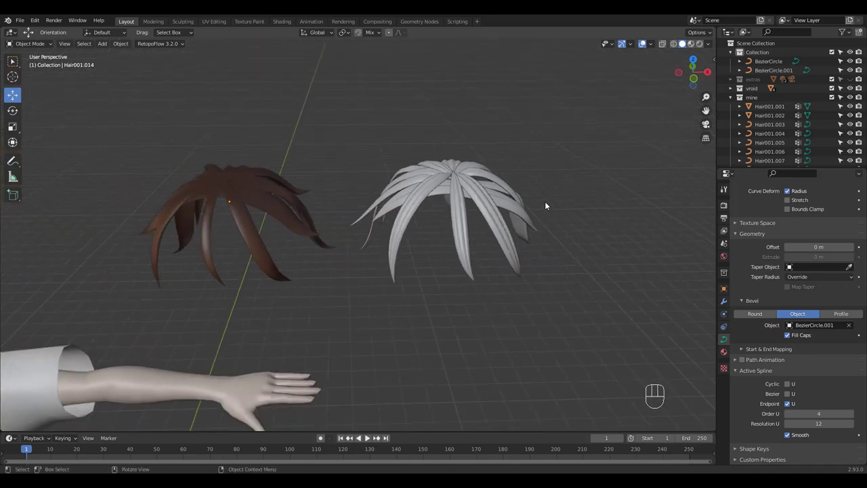
drag(536, 201, 537, 198)
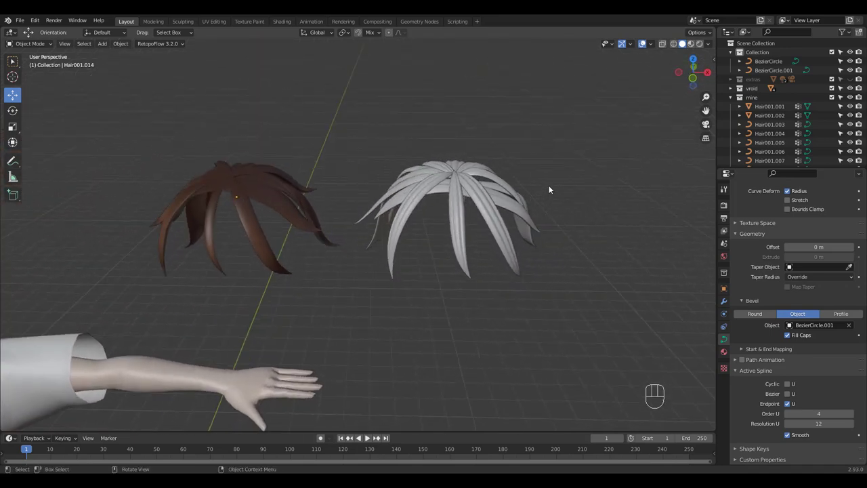
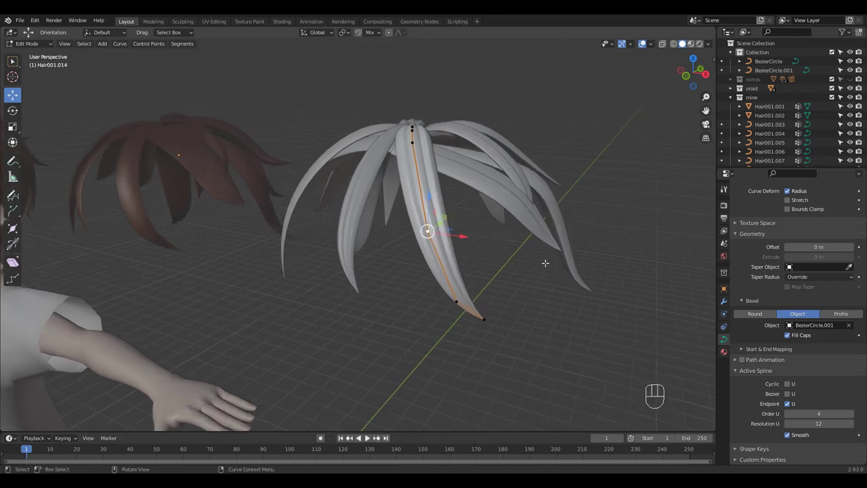
Step: Tilt the strand's selected point with Ctrl+T, twisting the tube into a corkscrew
key(ctrl+t)
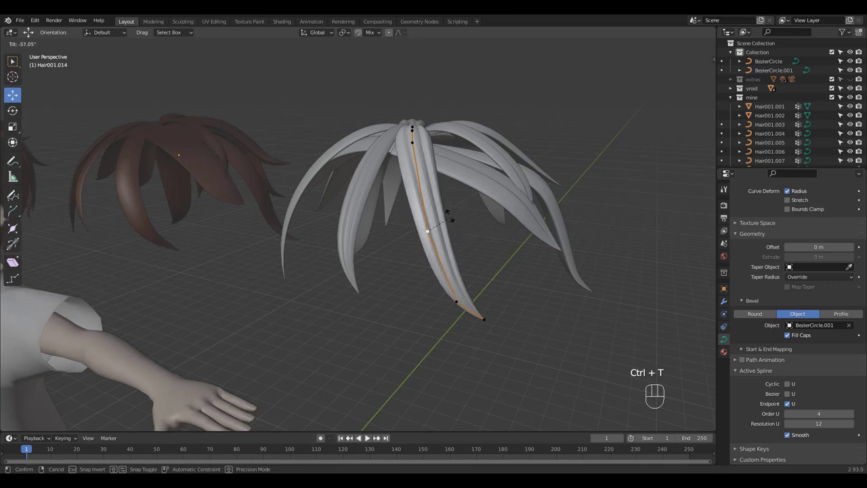
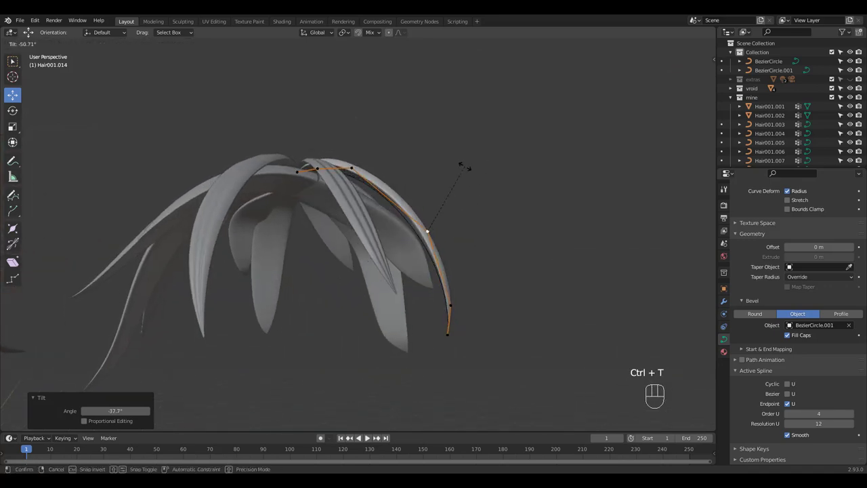
key(ctrl+t)
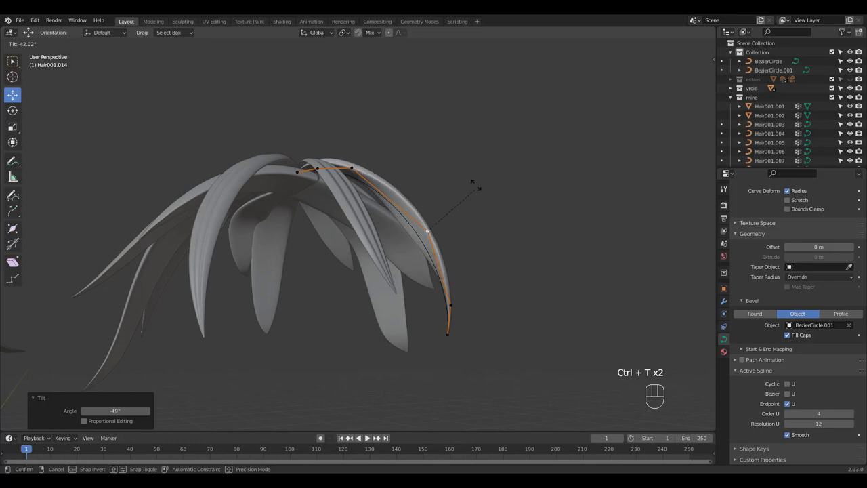
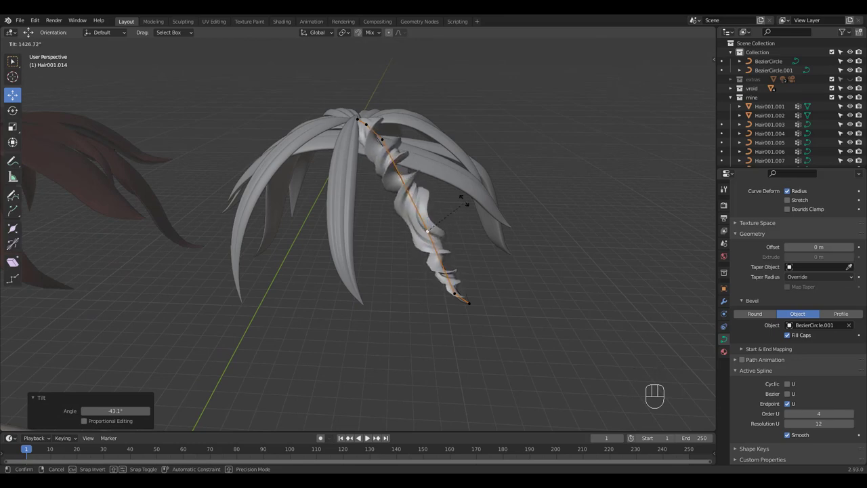
drag(558, 141, 554, 162)
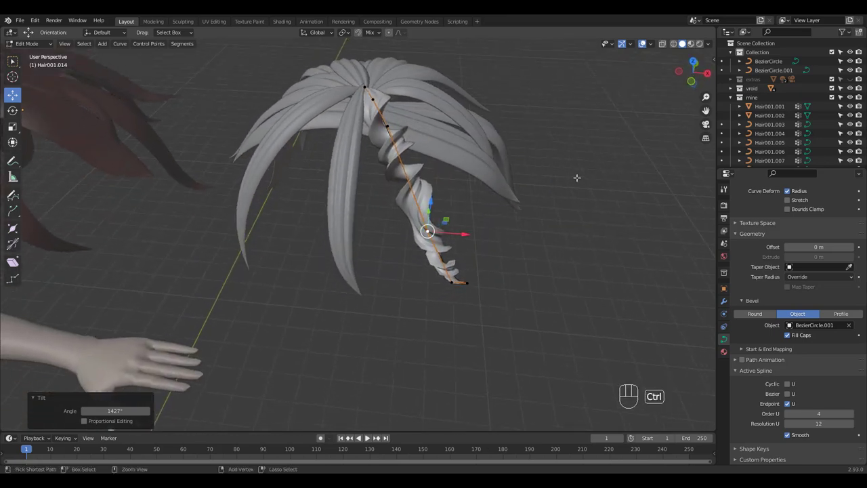
Step: Undo the extreme twist so the strand lies smooth and untwisted again
key(ctrl+z)
drag(546, 150, 556, 148)
key(ctrl+z)
key(ctrl+z)
key(ctrl+z)
drag(595, 139, 624, 132)
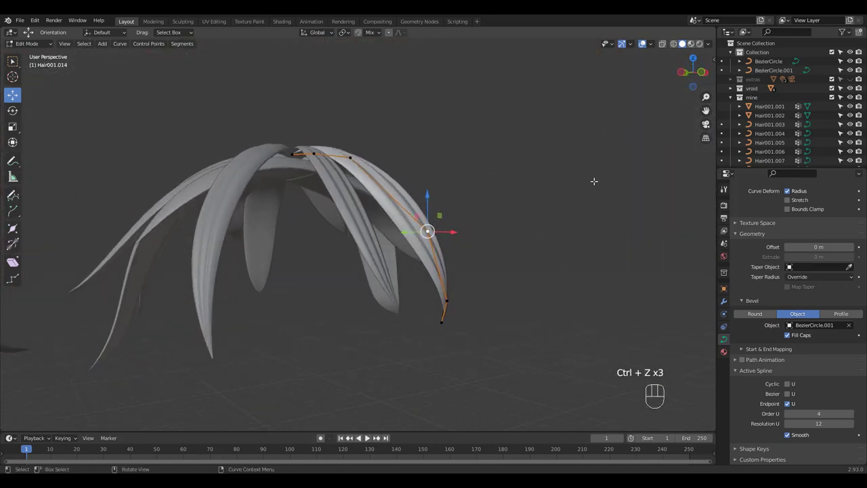